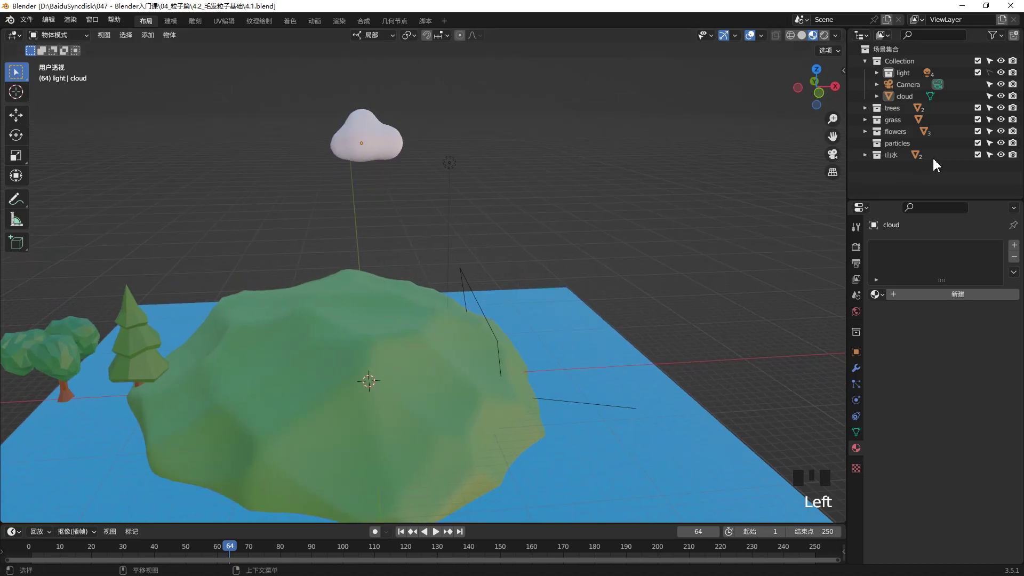
Step: Hide the trees, grass, flowers and particles collections, keeping the cloud and 山水 island visible
{"action": "left_click", "coordinate": [982, 154]}
{"action": "left_click_drag", "start_coordinate": [984, 77], "coordinate": [445, 205]}
{"action": "key", "text": "ctrl+z"}
{"action": "left_click", "coordinate": [378, 161]}
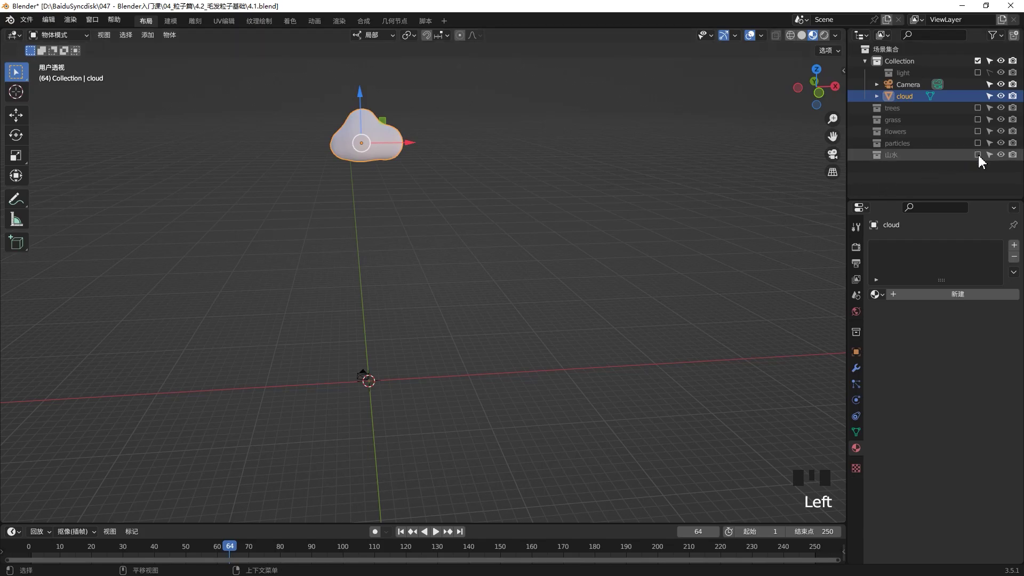
{"action": "left_click", "coordinate": [979, 160]}
Step: Frame the cloud in the viewport and bring up its Particle Properties
{"action": "left_click_drag", "start_coordinate": [400, 345], "coordinate": [493, 218]}
{"action": "left_click", "coordinate": [493, 217]}
{"action": "left_click_drag", "start_coordinate": [419, 226], "coordinate": [416, 148]}
{"action": "left_click", "coordinate": [416, 147]}
{"action": "scroll", "scroll_direction": "up", "scroll_amount": 3}
{"action": "scroll", "scroll_direction": "down", "scroll_amount": 3}
{"action": "left_click", "coordinate": [859, 392]}
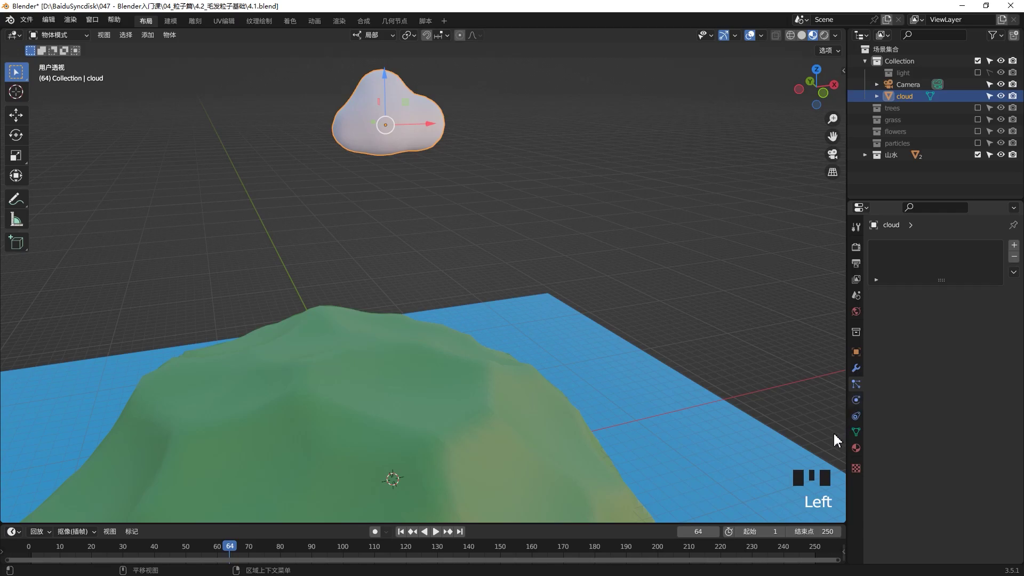
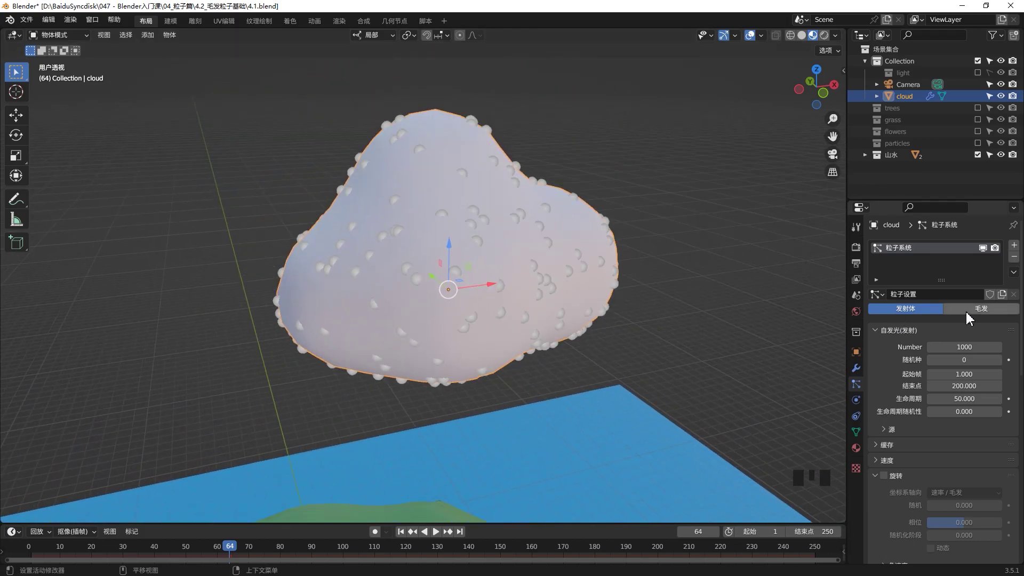
Step: Give the cloud an emitter particle system and glance at the scene render settings
{"action": "left_click", "coordinate": [973, 313]}
{"action": "left_click", "coordinate": [932, 319]}
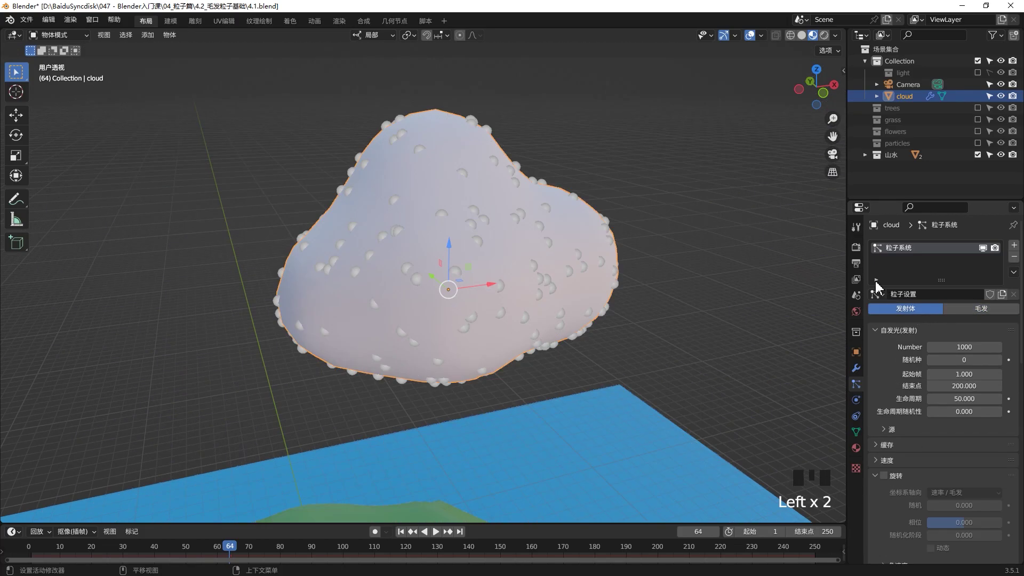
{"action": "left_click", "coordinate": [863, 258]}
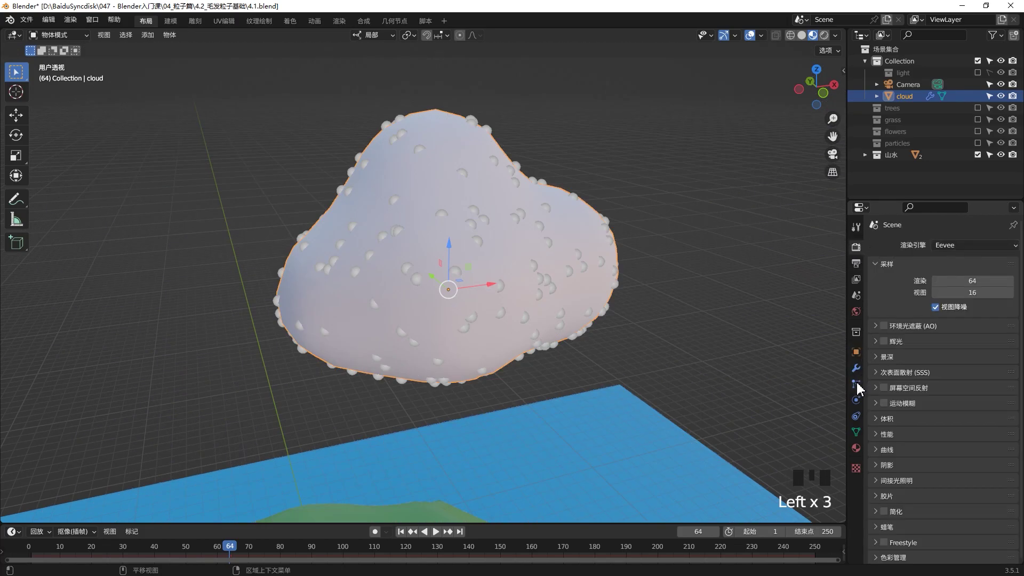
{"action": "left_click", "coordinate": [861, 389]}
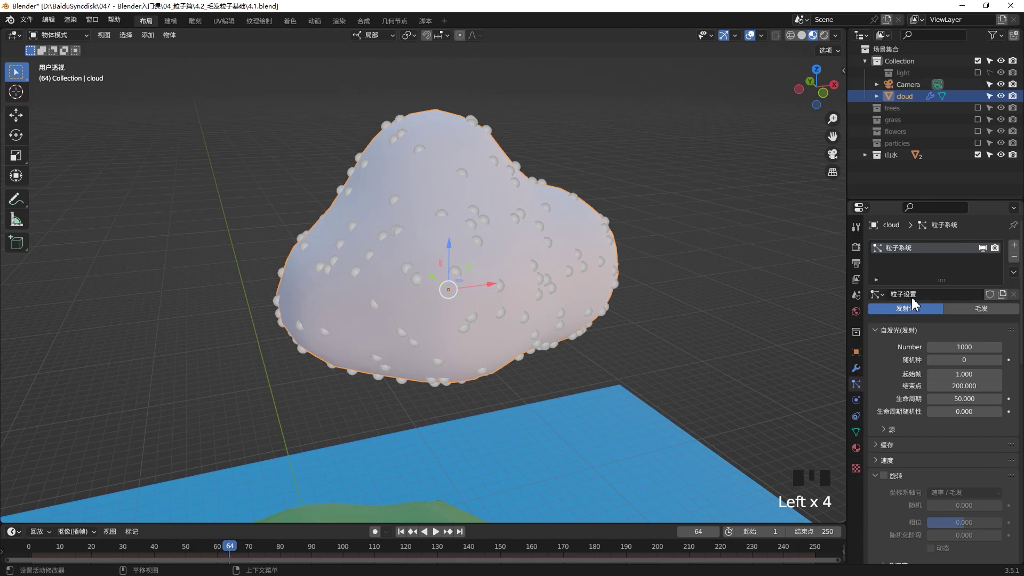
{"action": "scroll", "scroll_direction": "down", "scroll_amount": 3}
Step: Play the animation so particles rain from the cloud onto the island
{"action": "left_click_drag", "start_coordinate": [601, 312], "coordinate": [564, 209]}
{"action": "key", "text": "space"}
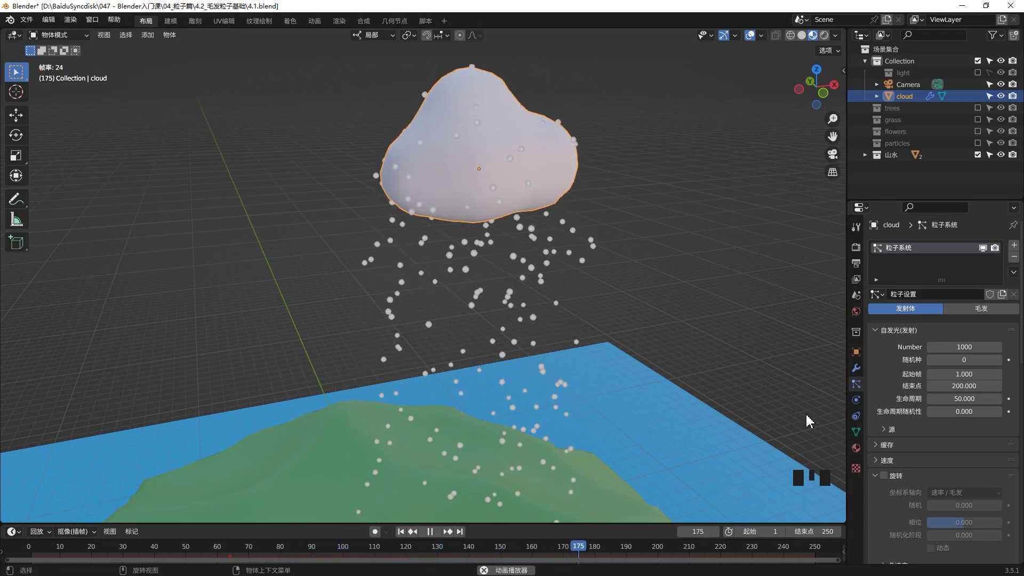
{"action": "left_click_drag", "start_coordinate": [676, 332], "coordinate": [603, 285]}
{"action": "scroll", "scroll_direction": "down", "scroll_amount": 3}
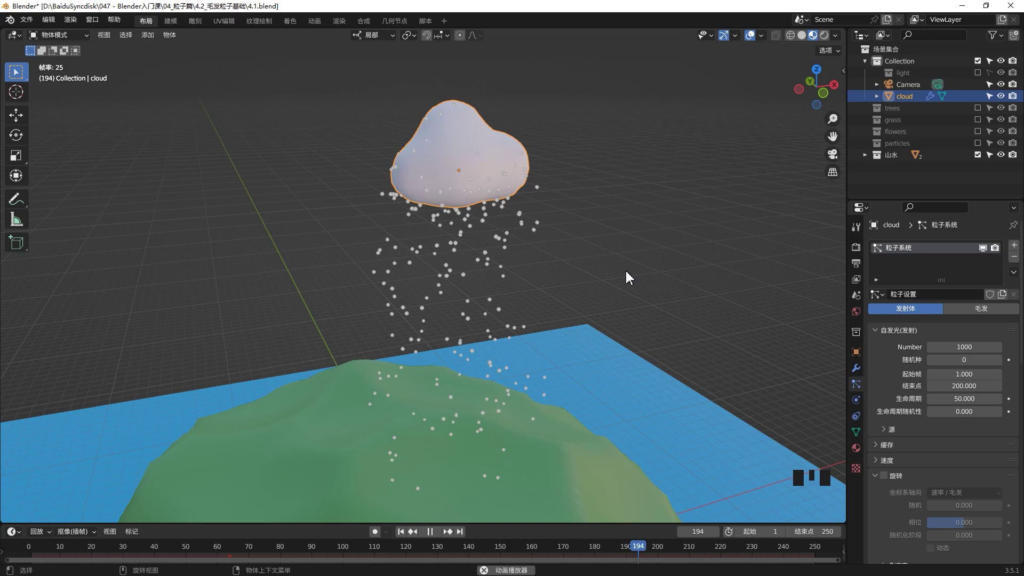
Step: Set the emission Number to 2000 and the End frame to 250
{"action": "left_click", "coordinate": [976, 349]}
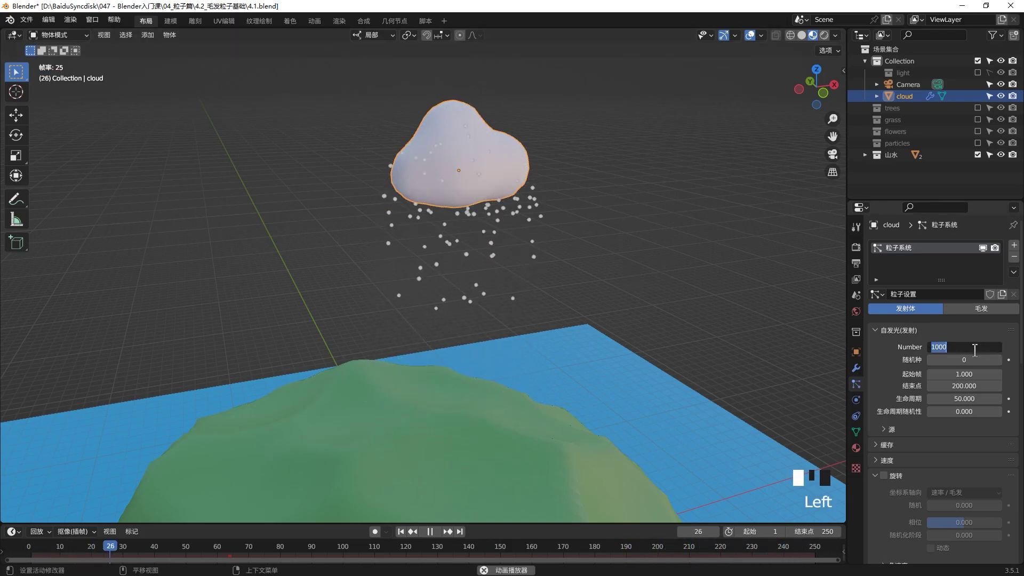
{"action": "key", "text": "KP_0"}
{"action": "key", "text": "KP_0"}
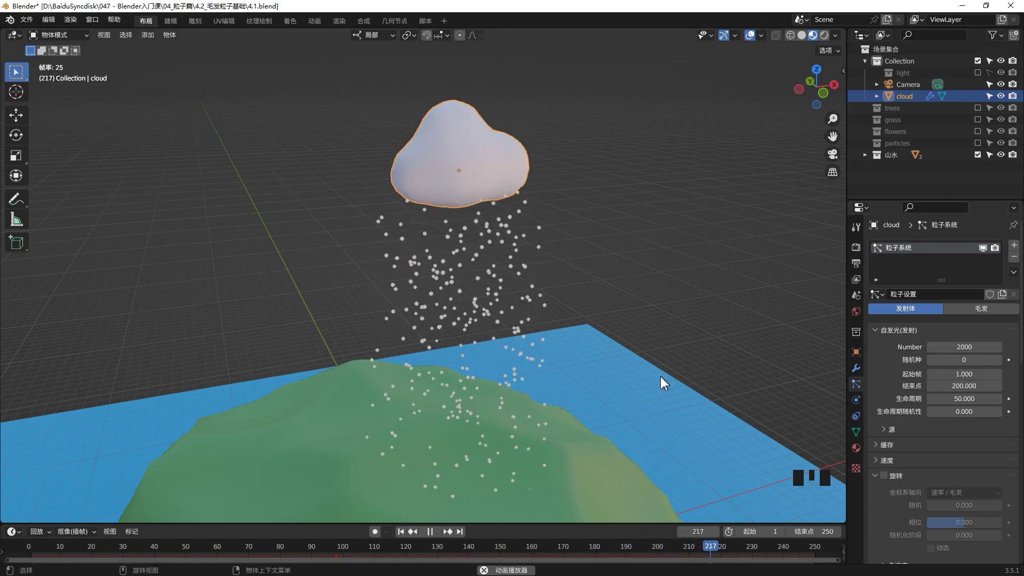
{"action": "left_click", "coordinate": [981, 388]}
{"action": "key", "text": "KP_0"}
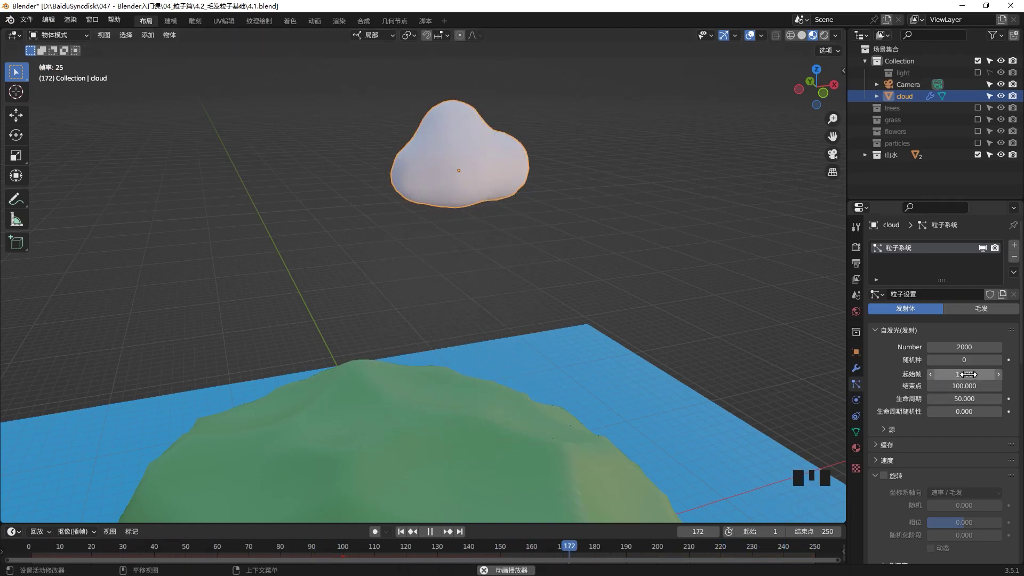
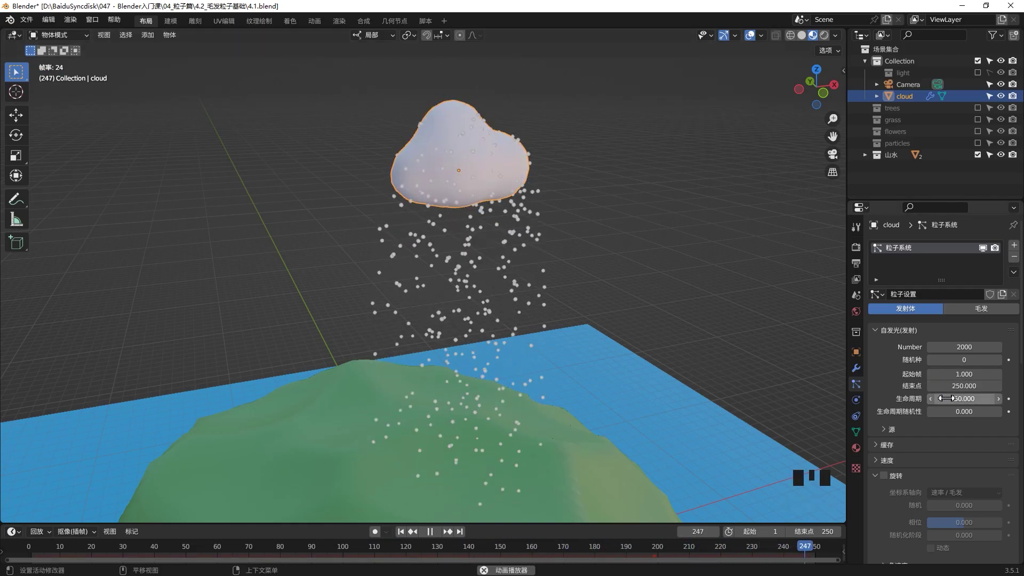
Step: Hide the 山水 island collection so only the particle rain shows
{"action": "scroll", "scroll_direction": "down", "scroll_amount": 3}
{"action": "left_click_drag", "start_coordinate": [653, 369], "coordinate": [639, 345]}
{"action": "scroll", "scroll_direction": "down", "scroll_amount": 3}
{"action": "left_click_drag", "start_coordinate": [664, 397], "coordinate": [979, 160]}
{"action": "left_click", "coordinate": [979, 160]}
{"action": "left_click_drag", "start_coordinate": [619, 322], "coordinate": [577, 329]}
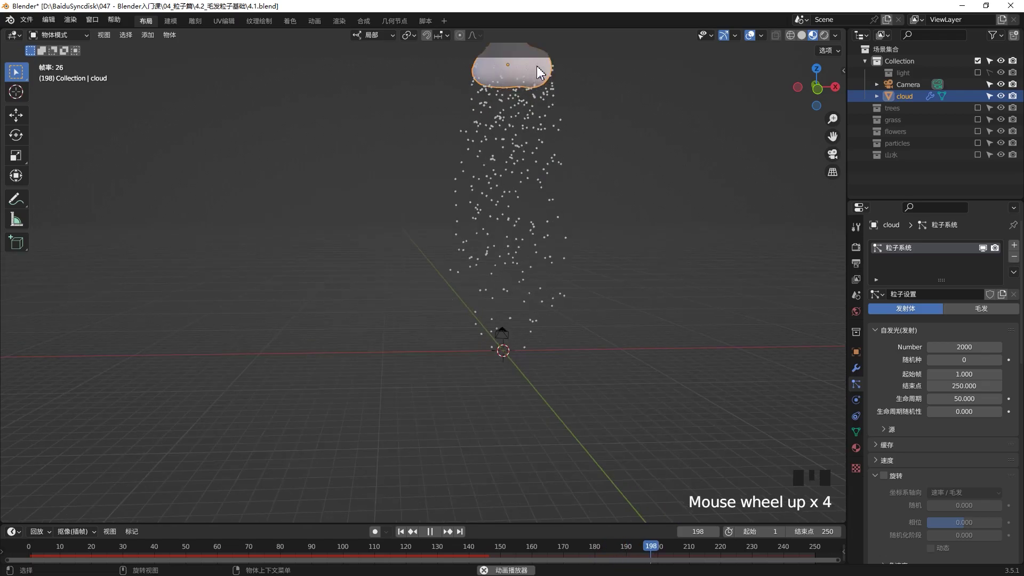
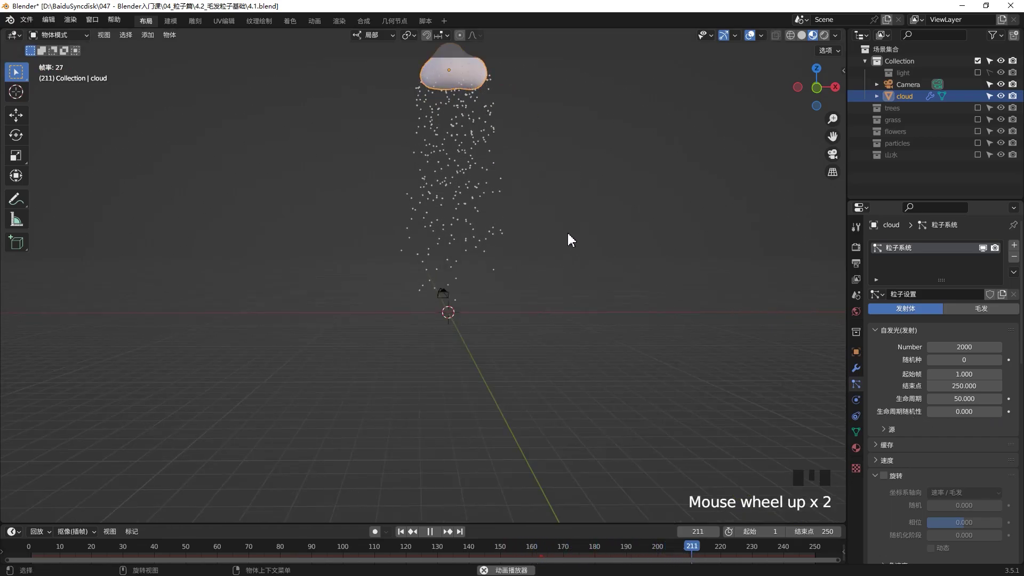
Step: Watch the dense rain column, stop playback and deselect the cloud
{"action": "left_click_drag", "start_coordinate": [598, 242], "coordinate": [722, 325]}
{"action": "key", "text": "space"}
{"action": "key", "text": "space"}
{"action": "scroll", "scroll_direction": "up", "scroll_amount": 3}
{"action": "scroll", "scroll_direction": "down", "scroll_amount": 3}
{"action": "key", "text": "space"}
{"action": "left_click", "coordinate": [632, 315]}
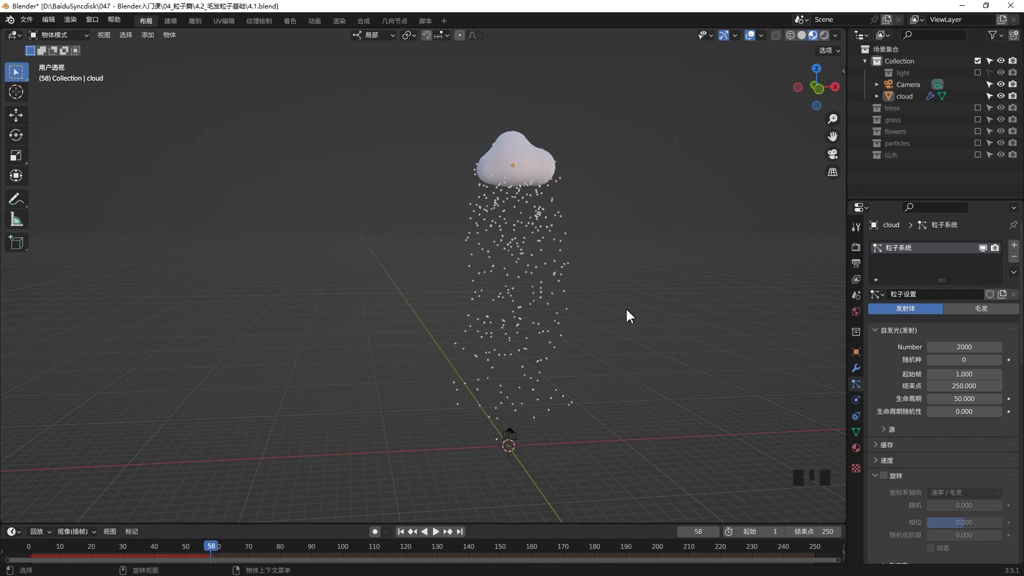
Step: Add a torus with 20 major segments and move it beside the rain
{"action": "key", "text": "shift+a"}
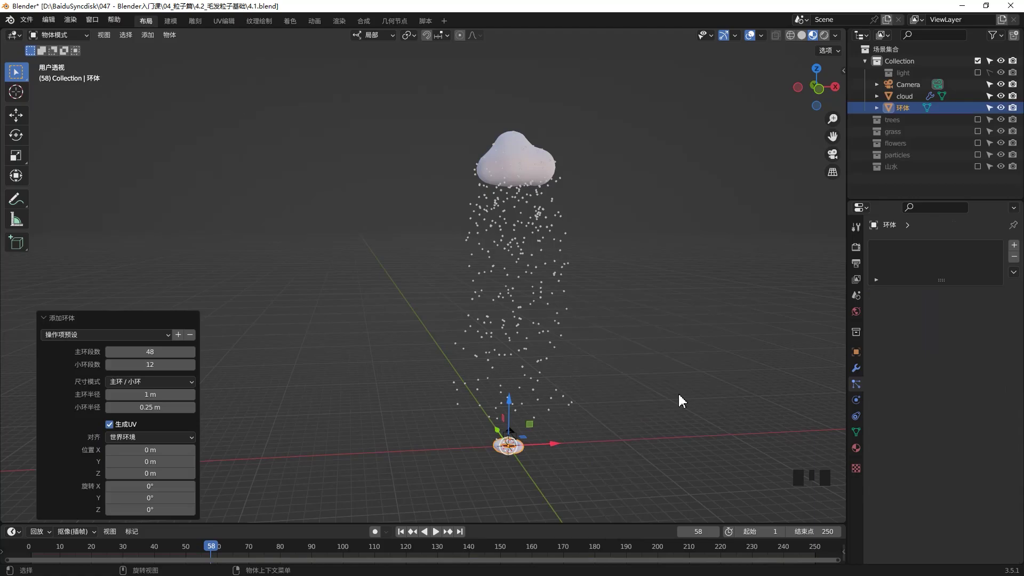
{"action": "left_click_drag", "start_coordinate": [161, 350], "coordinate": [152, 353]}
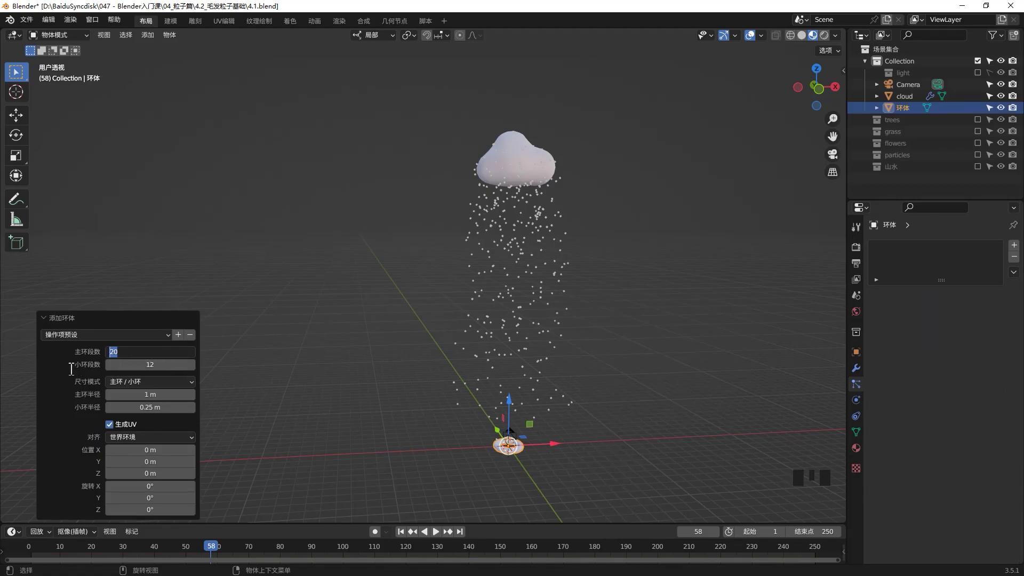
{"action": "scroll", "scroll_direction": "up", "scroll_amount": 3}
{"action": "left_click", "coordinate": [444, 478]}
{"action": "scroll", "scroll_direction": "up", "scroll_amount": 3}
{"action": "left_click", "coordinate": [525, 460]}
{"action": "key", "text": "g"}
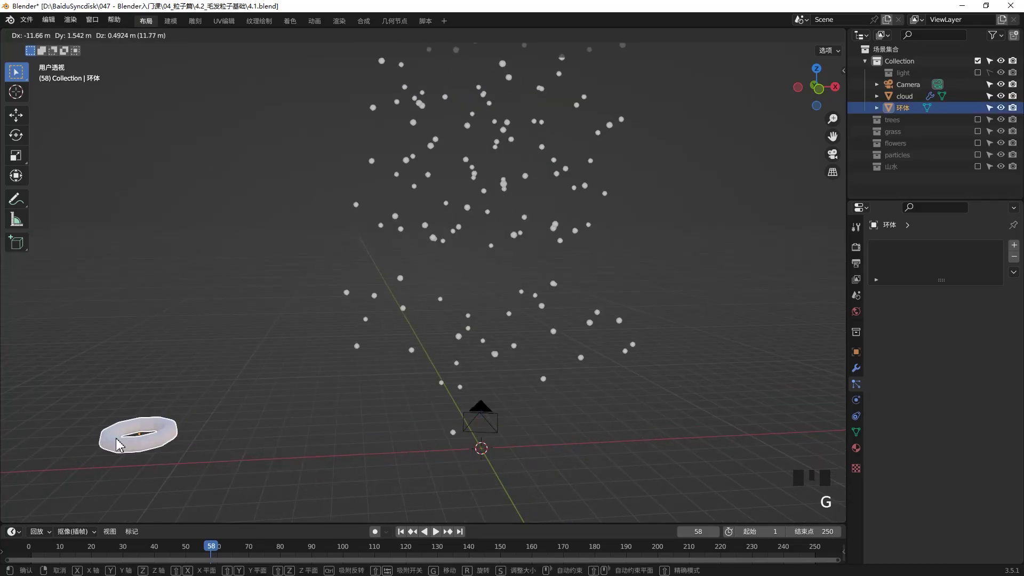
{"action": "key", "text": "ctrl+z"}
Step: Add a cone and an icosphere with 2 subdivisions and move them aside
{"action": "key", "text": "shift+a"}
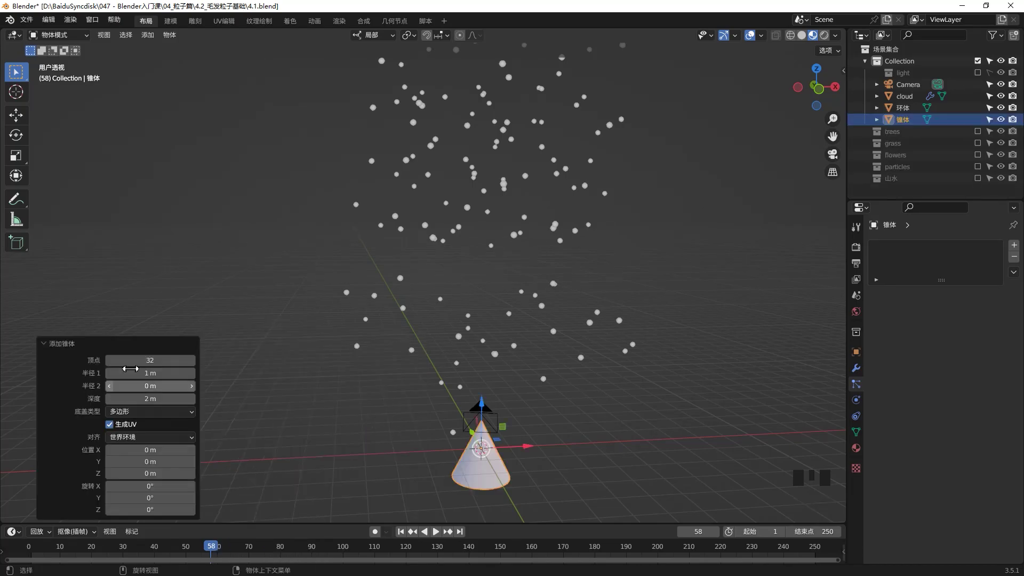
{"action": "left_click", "coordinate": [142, 363]}
{"action": "left_click", "coordinate": [463, 477]}
{"action": "key", "text": "g"}
{"action": "left_click", "coordinate": [314, 439]}
{"action": "key", "text": "shift+a"}
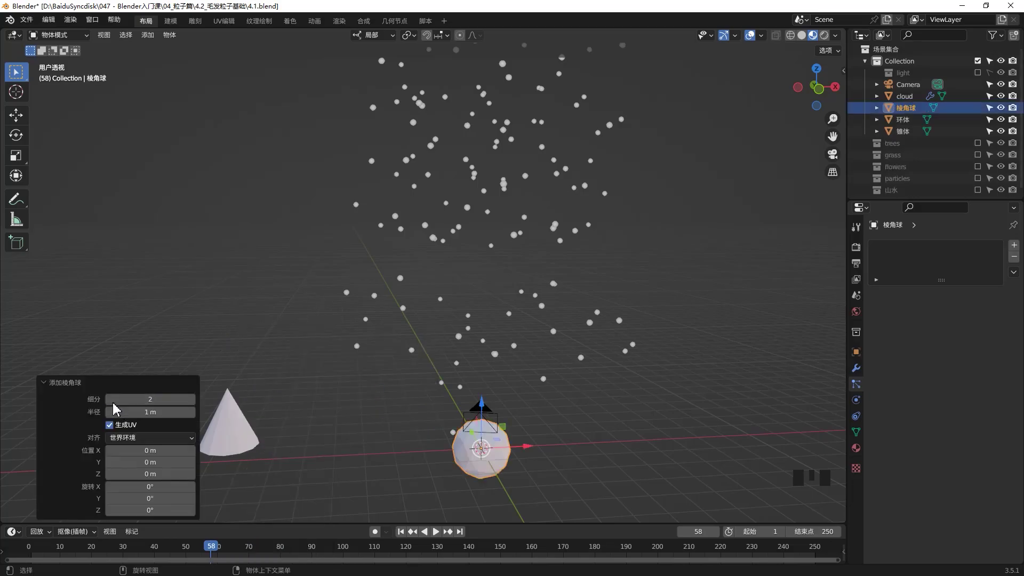
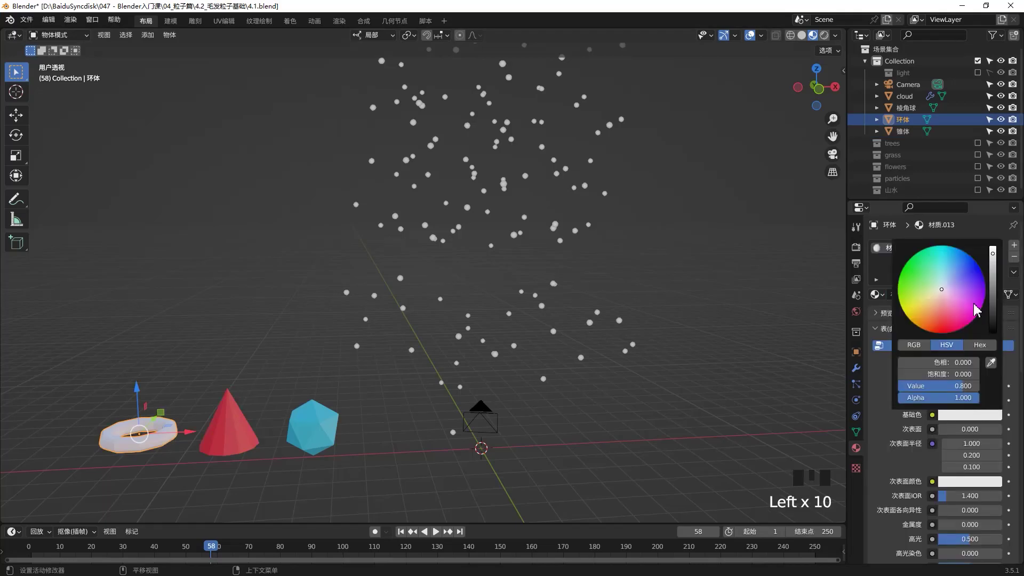
Step: Give the torus an orange material, the cone red and the icosphere blue
{"action": "left_click", "coordinate": [636, 441]}
{"action": "scroll", "scroll_direction": "down", "scroll_amount": 3}
{"action": "left_click", "coordinate": [906, 111]}
{"action": "left_click", "coordinate": [909, 119]}
{"action": "left_click", "coordinate": [907, 129]}
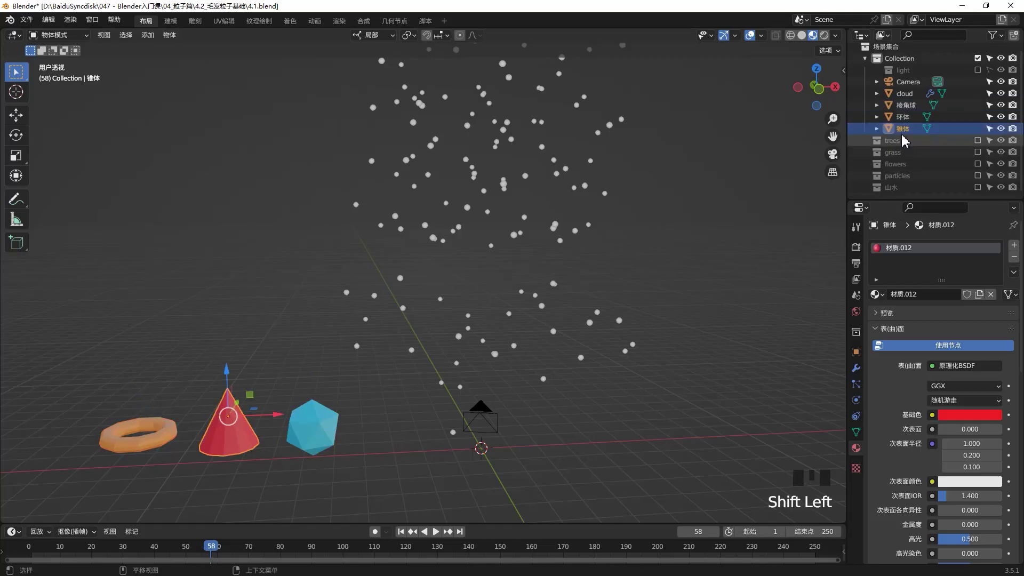
{"action": "left_click", "coordinate": [912, 51]}
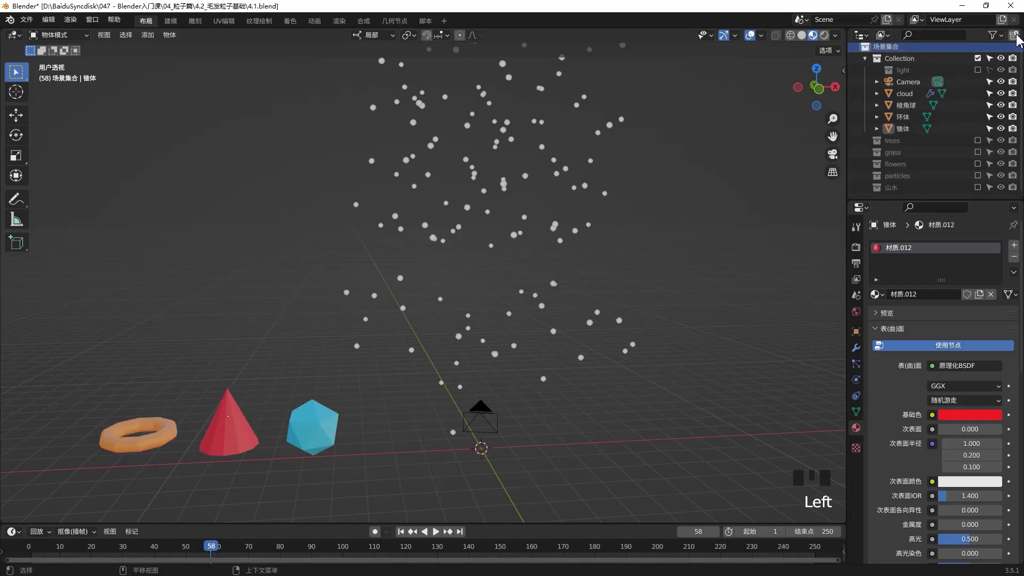
Step: Enable the particles collection and move the torus, cone and icosphere into it
{"action": "left_click", "coordinate": [980, 184]}
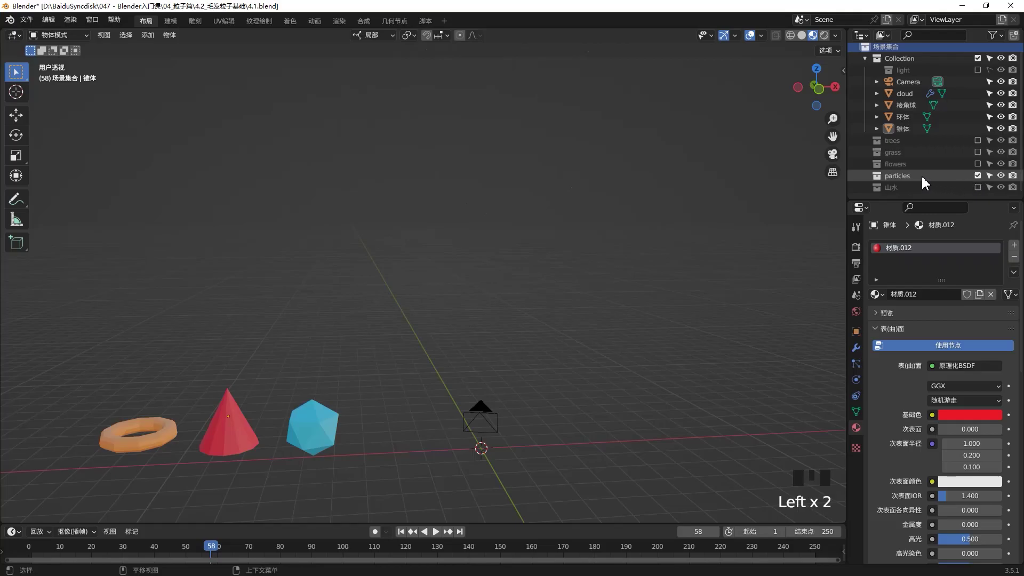
{"action": "left_click", "coordinate": [926, 183]}
{"action": "left_click", "coordinate": [158, 435]}
{"action": "key", "text": "m"}
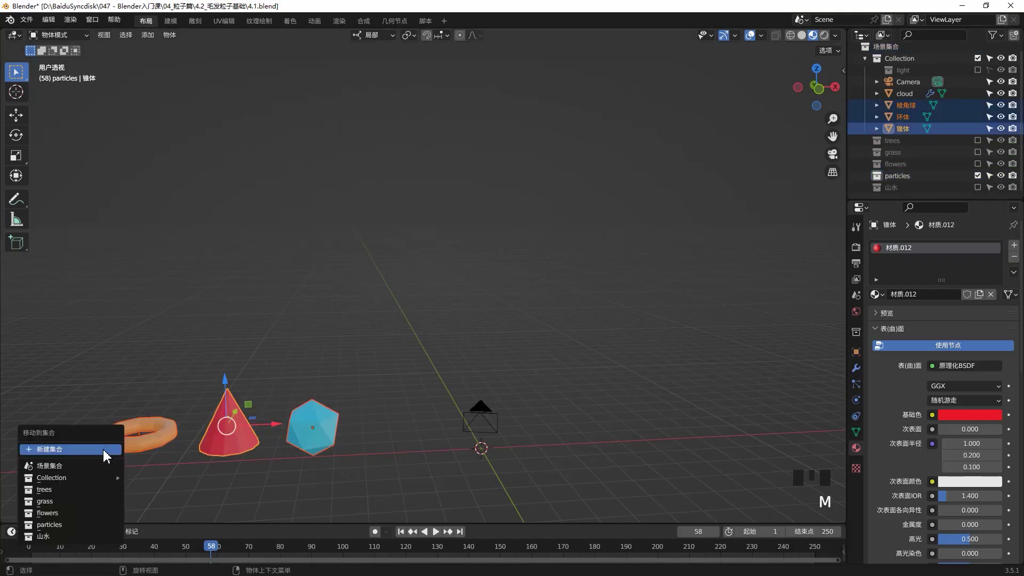
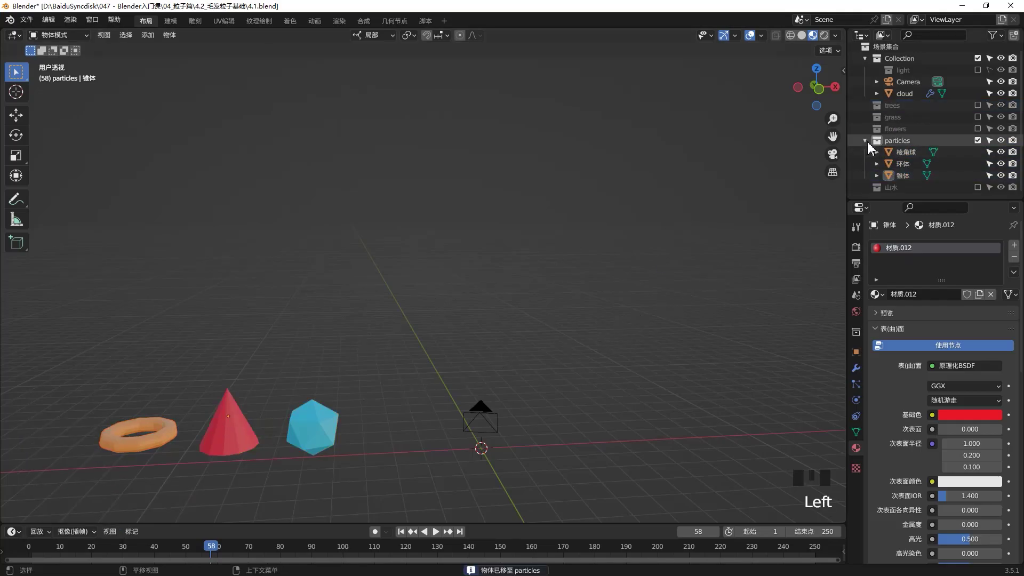
Step: Collapse the particles collection, zoom out and select the cloud again
{"action": "left_click", "coordinate": [870, 146]}
{"action": "scroll", "scroll_direction": "down", "scroll_amount": 3}
{"action": "left_click_drag", "start_coordinate": [607, 312], "coordinate": [520, 97]}
{"action": "left_click", "coordinate": [520, 97]}
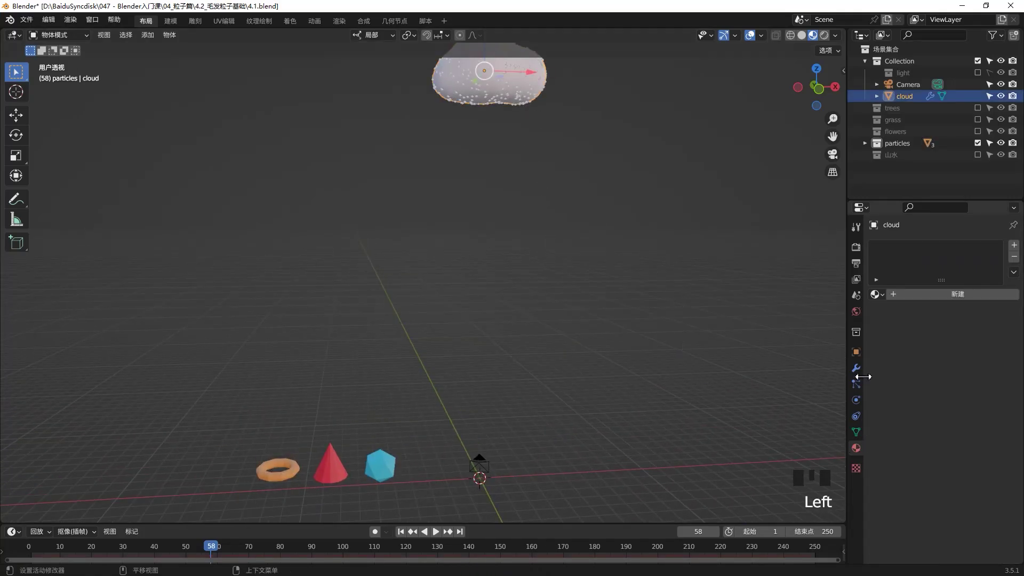
Step: Set the cloud's particles to Render As Collection using the particles collection
{"action": "left_click", "coordinate": [861, 392]}
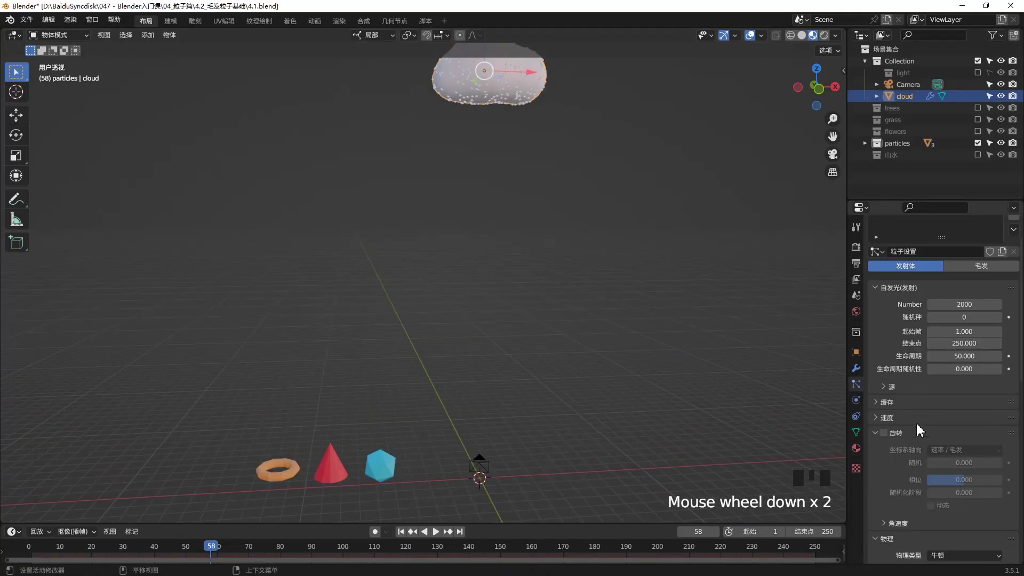
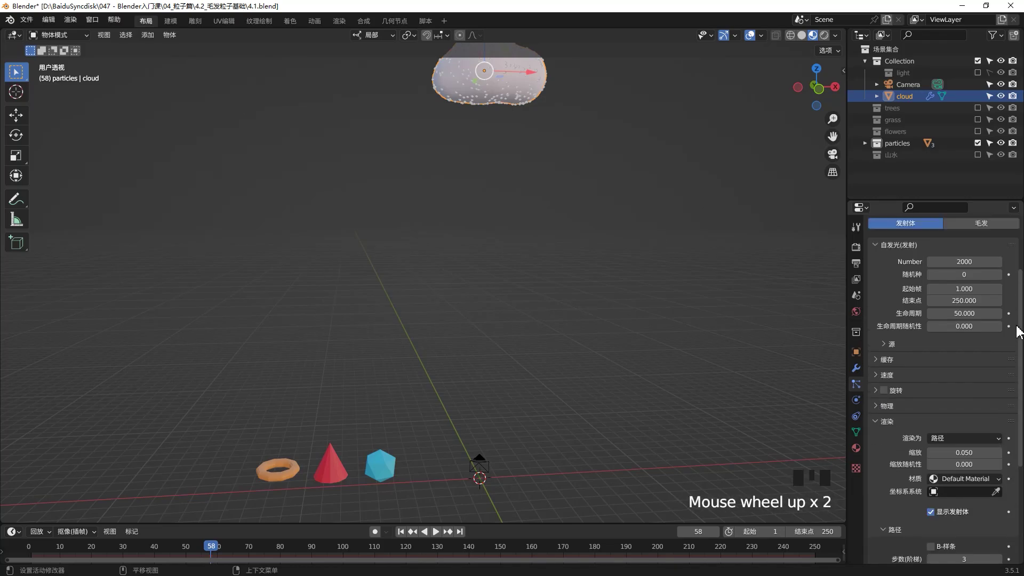
{"action": "scroll", "scroll_direction": "down", "scroll_amount": 3}
{"action": "left_click_drag", "start_coordinate": [879, 365], "coordinate": [687, 308]}
{"action": "key", "text": "space"}
{"action": "key", "text": "space"}
{"action": "left_click_drag", "start_coordinate": [962, 451], "coordinate": [899, 473]}
{"action": "scroll", "scroll_direction": "down", "scroll_amount": 3}
{"action": "left_click", "coordinate": [998, 494]}
Step: Adjust two particle setting fields and restart playback to see instances fall
{"action": "key", "text": "space"}
{"action": "key", "text": "space"}
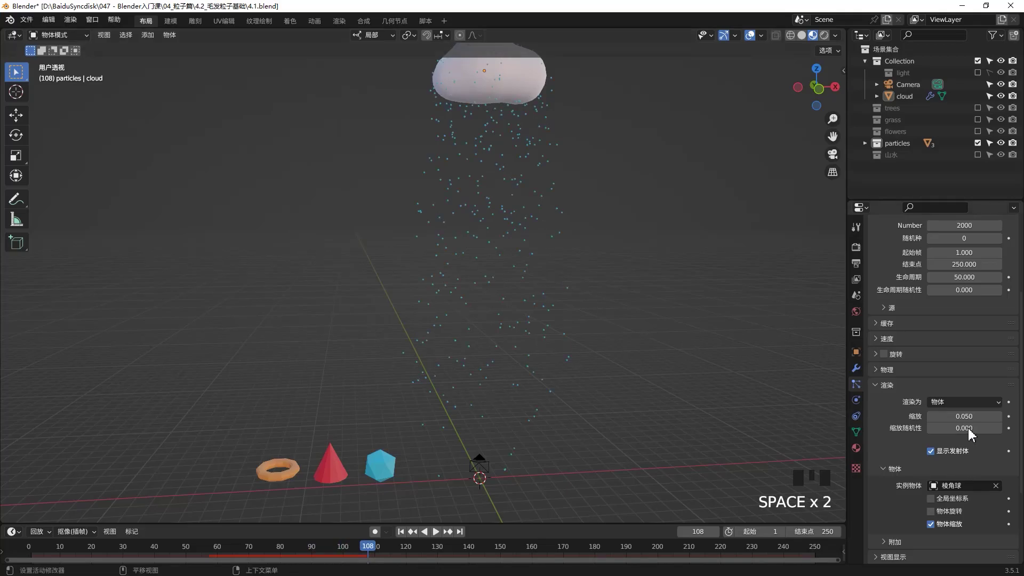
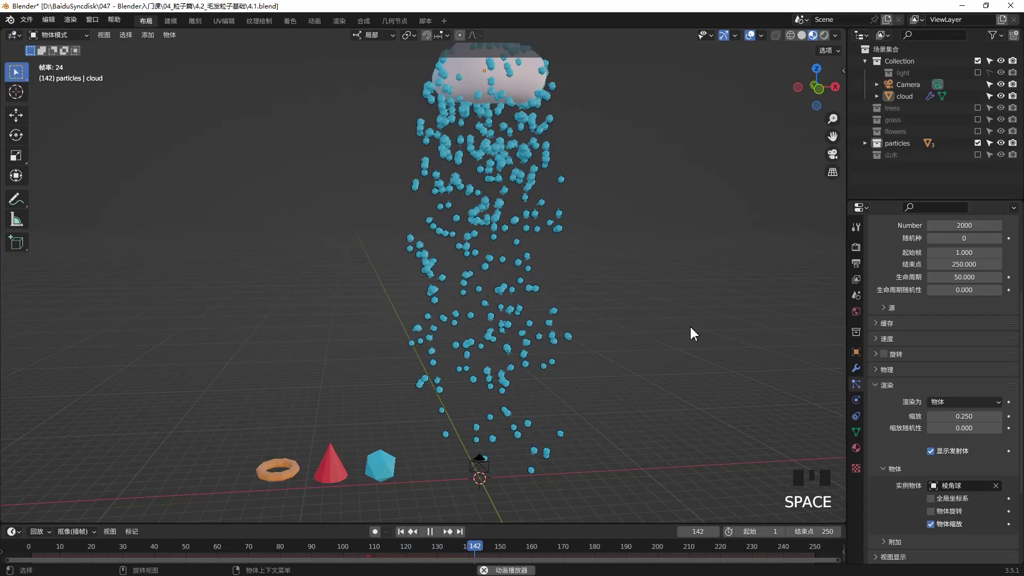
{"action": "key", "text": "space"}
{"action": "key", "text": "space"}
{"action": "left_click", "coordinate": [973, 223]}
{"action": "key", "text": "0"}
{"action": "left_click", "coordinate": [975, 274]}
{"action": "key", "text": "KP_0"}
{"action": "key", "text": "space"}
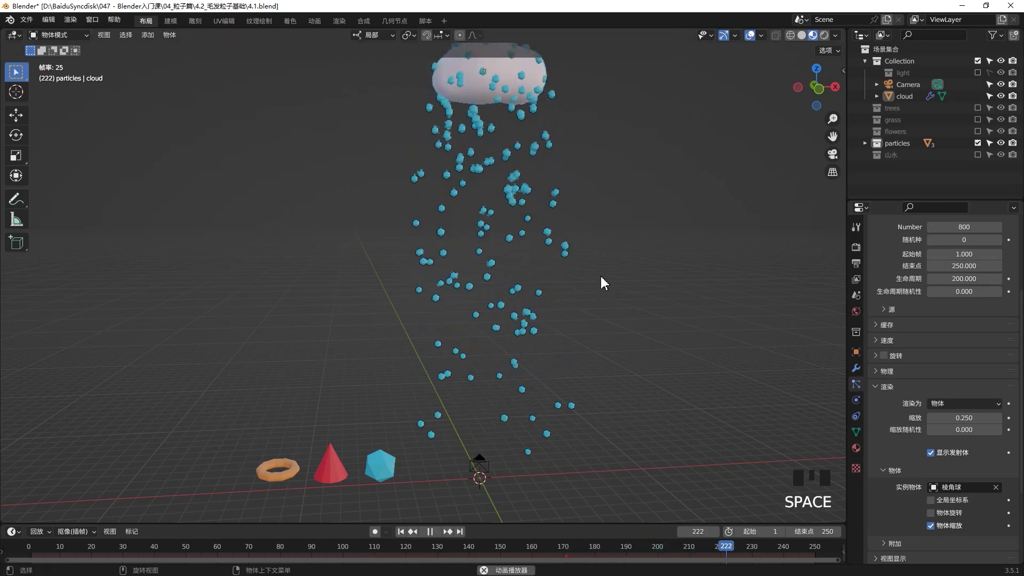
{"action": "left_click_drag", "start_coordinate": [728, 306], "coordinate": [708, 323]}
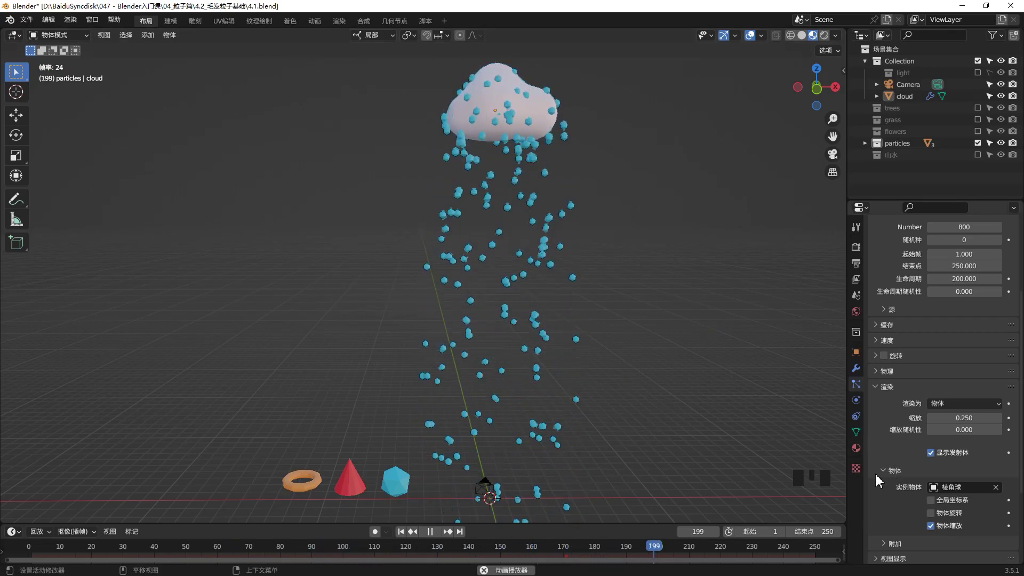
Step: Refine the Render As choice and watch the torus, cone and icosphere mix rain down
{"action": "left_click", "coordinate": [997, 496]}
{"action": "left_click_drag", "start_coordinate": [950, 405], "coordinate": [962, 497]}
{"action": "left_click_drag", "start_coordinate": [956, 487], "coordinate": [533, 150]}
{"action": "scroll", "scroll_direction": "up", "scroll_amount": 3}
{"action": "left_click_drag", "start_coordinate": [514, 119], "coordinate": [563, 290]}
{"action": "scroll", "scroll_direction": "up", "scroll_amount": 3}
{"action": "key", "text": "space"}
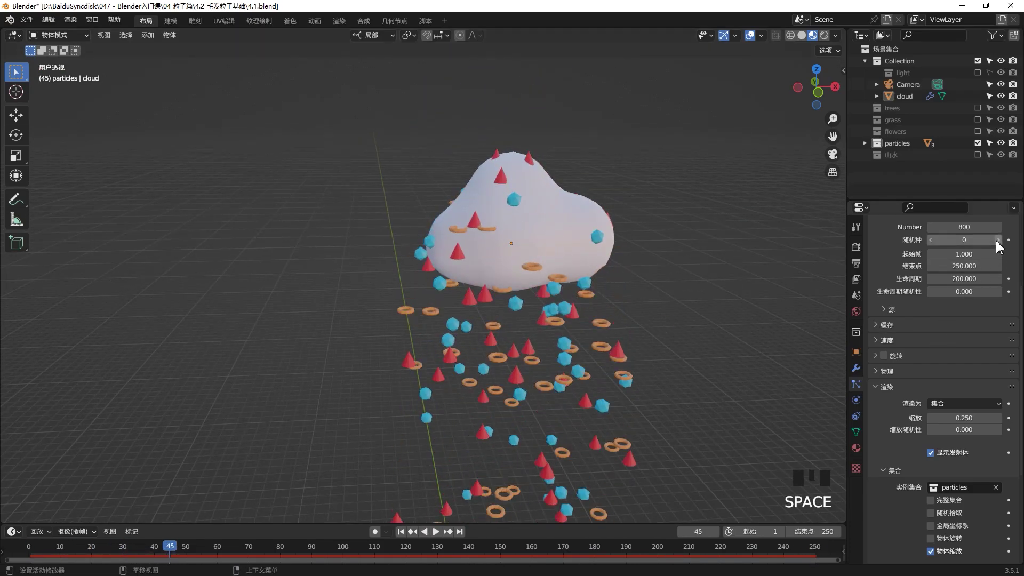
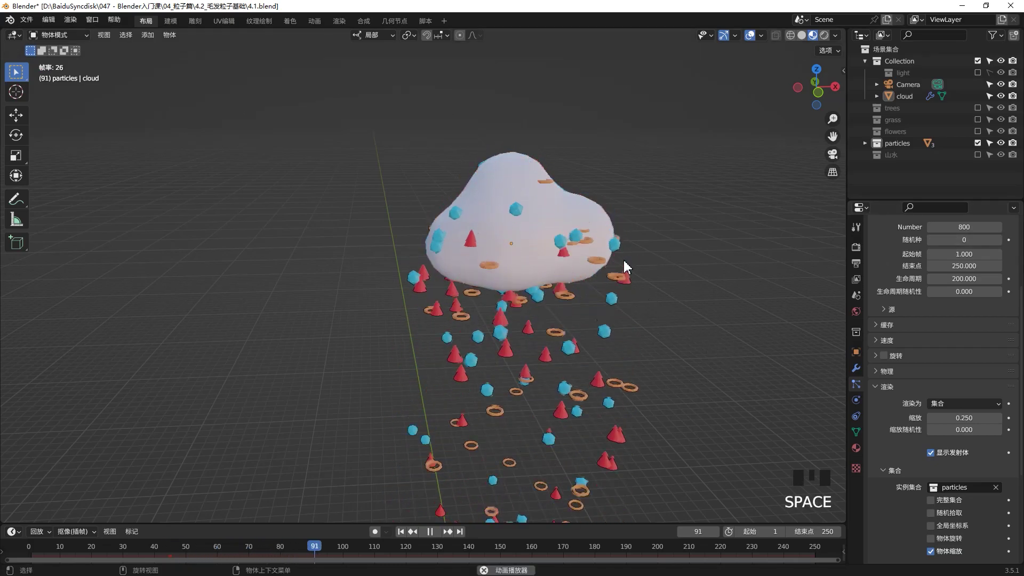
{"action": "key", "text": "space"}
{"action": "left_click_drag", "start_coordinate": [882, 344], "coordinate": [894, 333]}
{"action": "scroll", "scroll_direction": "up", "scroll_amount": 3}
{"action": "left_click_drag", "start_coordinate": [890, 382], "coordinate": [728, 308]}
{"action": "left_click", "coordinate": [889, 382]}
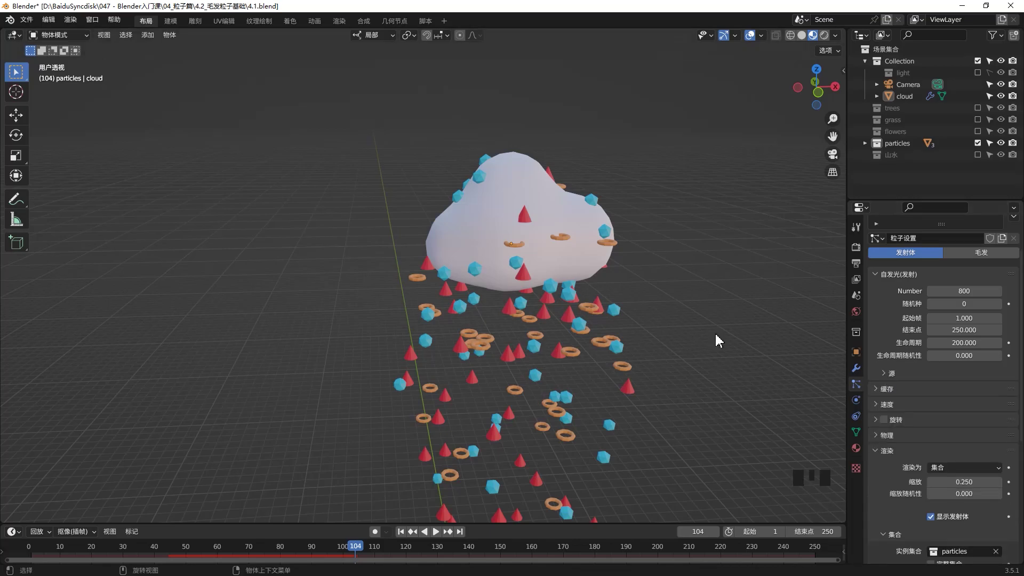
Step: Add a cube and move it to the right beside the cloud
{"action": "double_click", "coordinate": [739, 334]}
{"action": "middle_click", "coordinate": [735, 329]}
{"action": "key", "text": "shift+a"}
{"action": "key", "text": "g"}
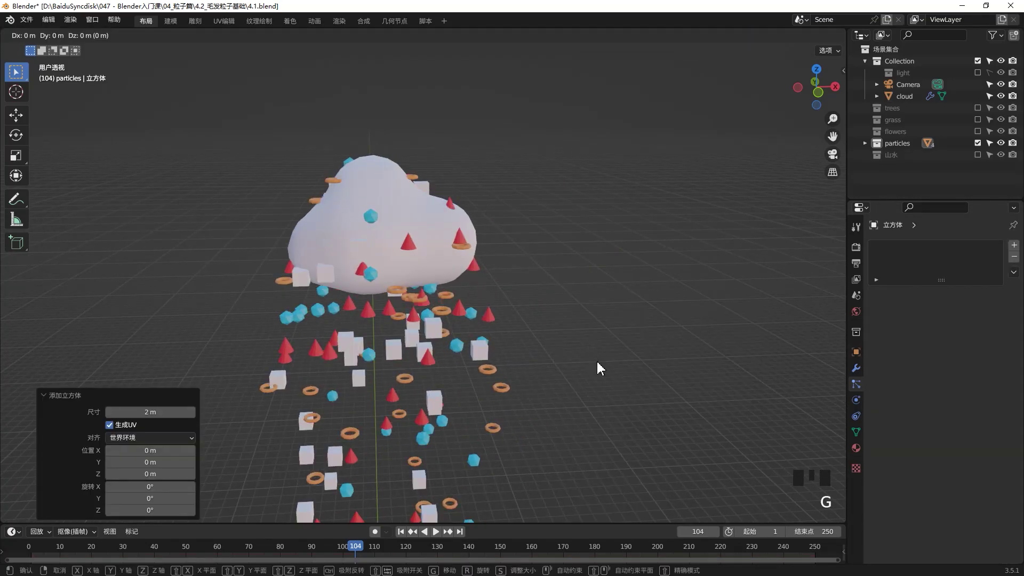
{"action": "key", "text": "ctrl+z"}
{"action": "left_click", "coordinate": [595, 309]}
{"action": "left_click", "coordinate": [570, 357]}
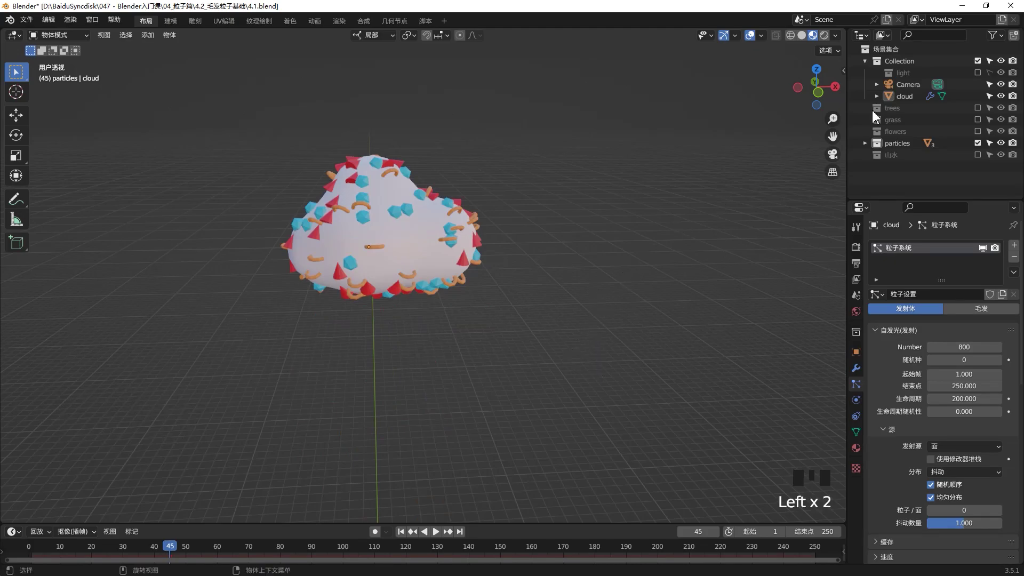
{"action": "left_click", "coordinate": [895, 58]}
{"action": "left_click", "coordinate": [635, 309]}
{"action": "key", "text": "shift+a"}
{"action": "key", "text": "g"}
{"action": "key", "text": "g"}
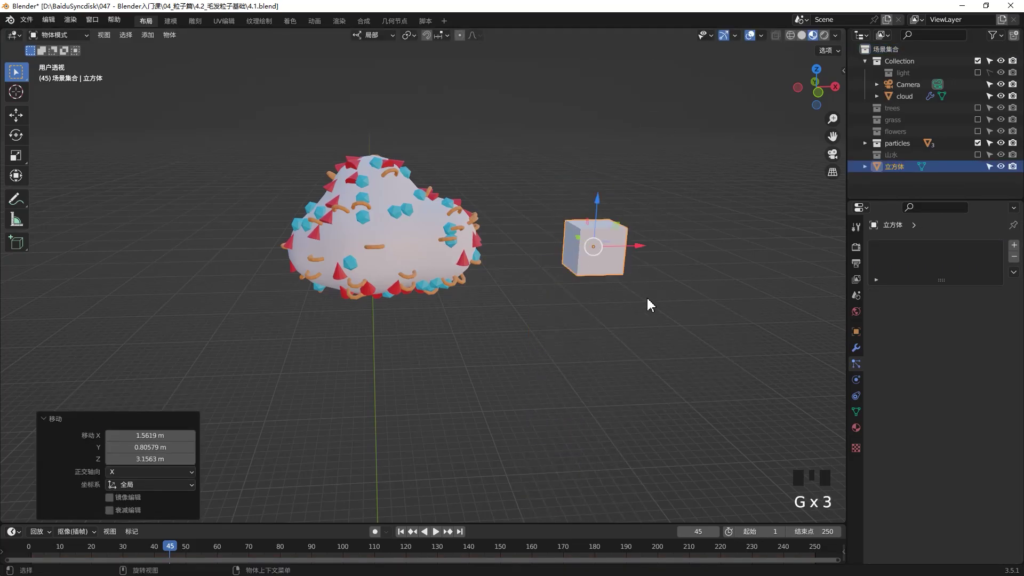
Step: Rename the cloud's particle settings to 11111
{"action": "left_click", "coordinate": [613, 274]}
{"action": "left_click", "coordinate": [1017, 252]}
{"action": "left_click", "coordinate": [416, 245]}
{"action": "left_click", "coordinate": [927, 296]}
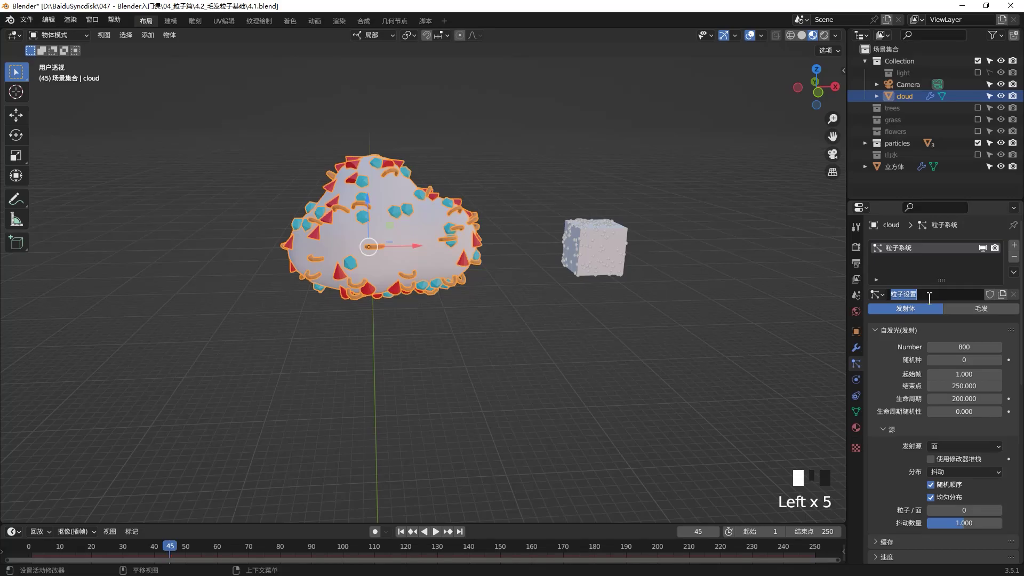
{"action": "key", "text": "1"}
{"action": "key", "text": "1"}
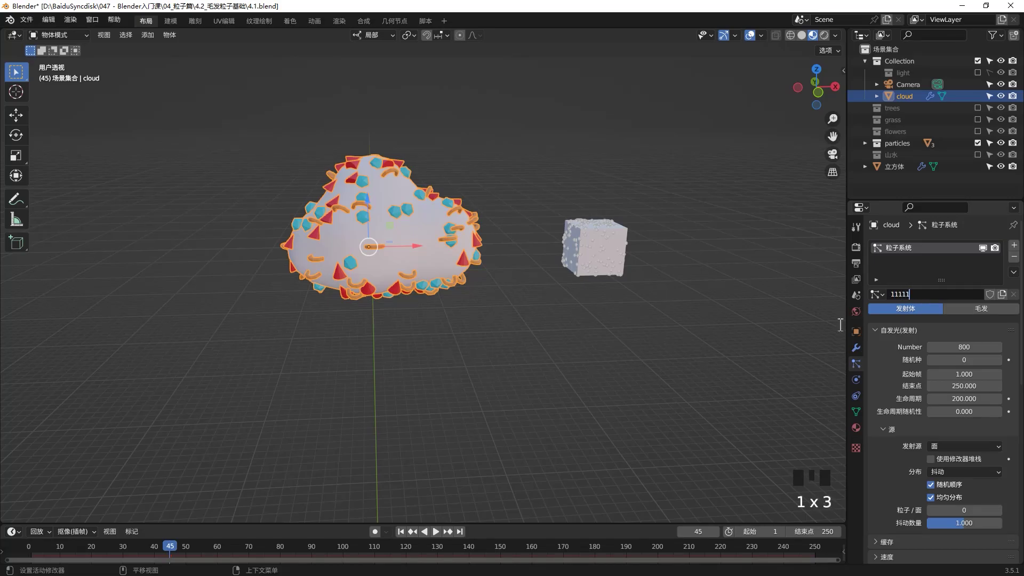
Step: Give the cube a particle system reusing the 11111 settings and play the animation
{"action": "left_click", "coordinate": [605, 245]}
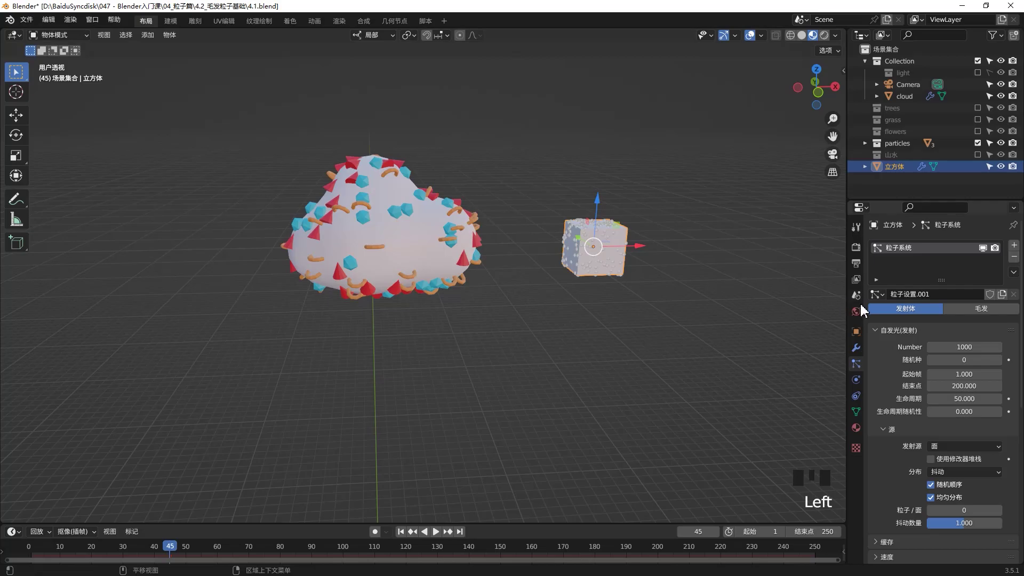
{"action": "left_click", "coordinate": [882, 299]}
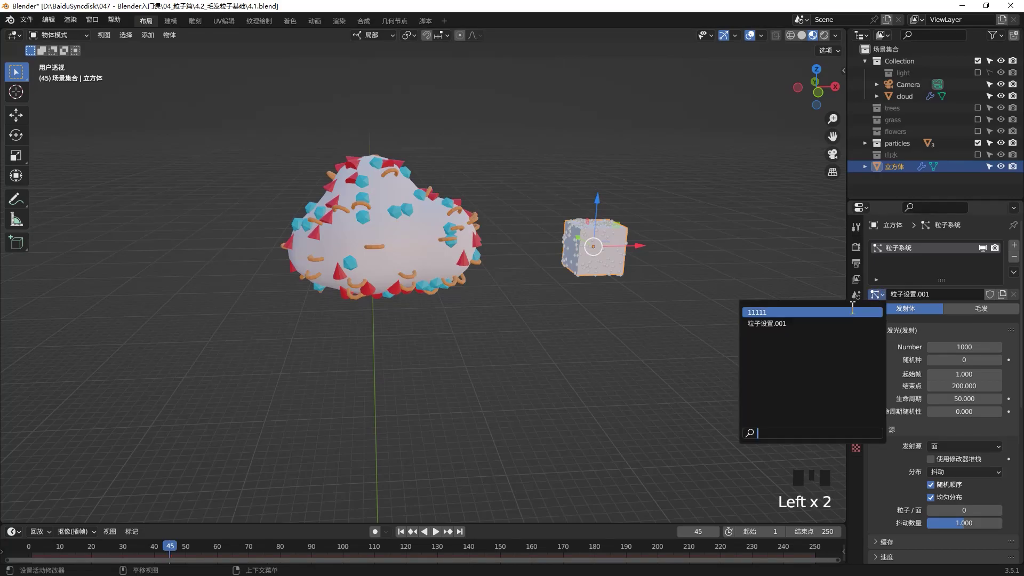
{"action": "left_click", "coordinate": [684, 297]}
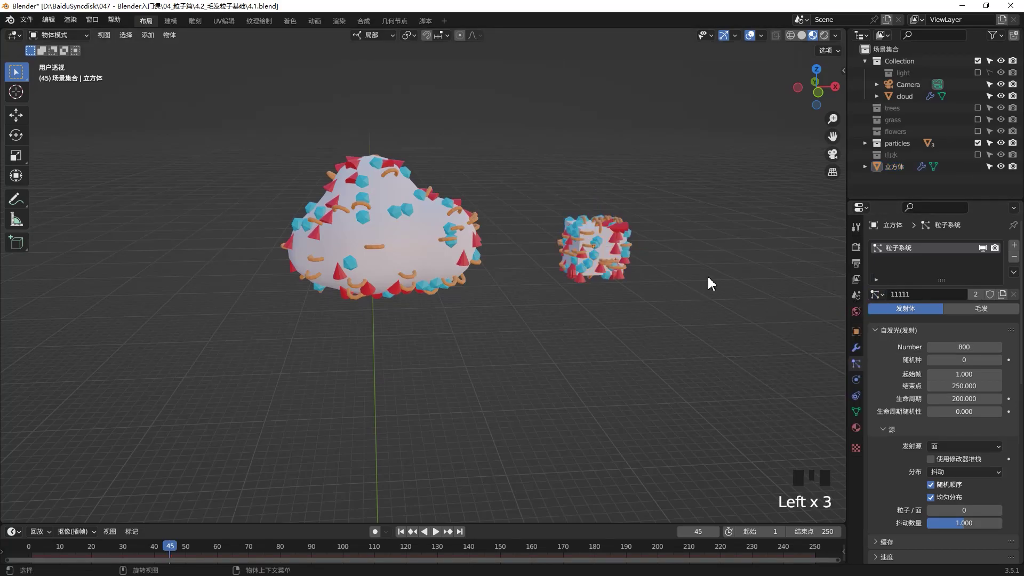
{"action": "key", "text": "space"}
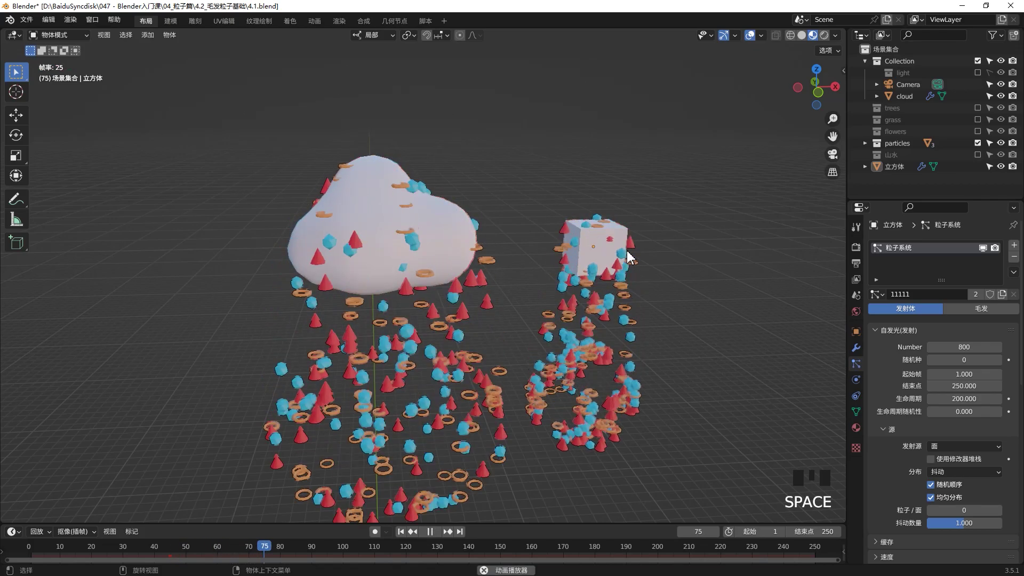
Step: Play the animation and orbit to watch both the cloud and cube raining shapes
{"action": "key", "text": "space"}
{"action": "left_click", "coordinate": [606, 244]}
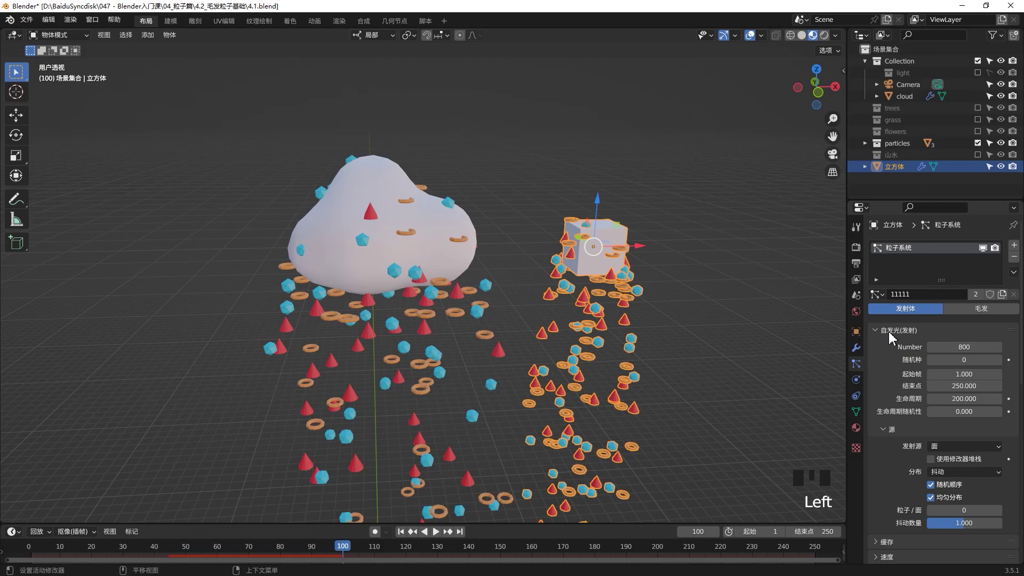
{"action": "left_click_drag", "start_coordinate": [895, 331], "coordinate": [659, 260]}
{"action": "key", "text": "space"}
{"action": "key", "text": "space"}
{"action": "left_click_drag", "start_coordinate": [951, 449], "coordinate": [762, 381]}
{"action": "key", "text": "space"}
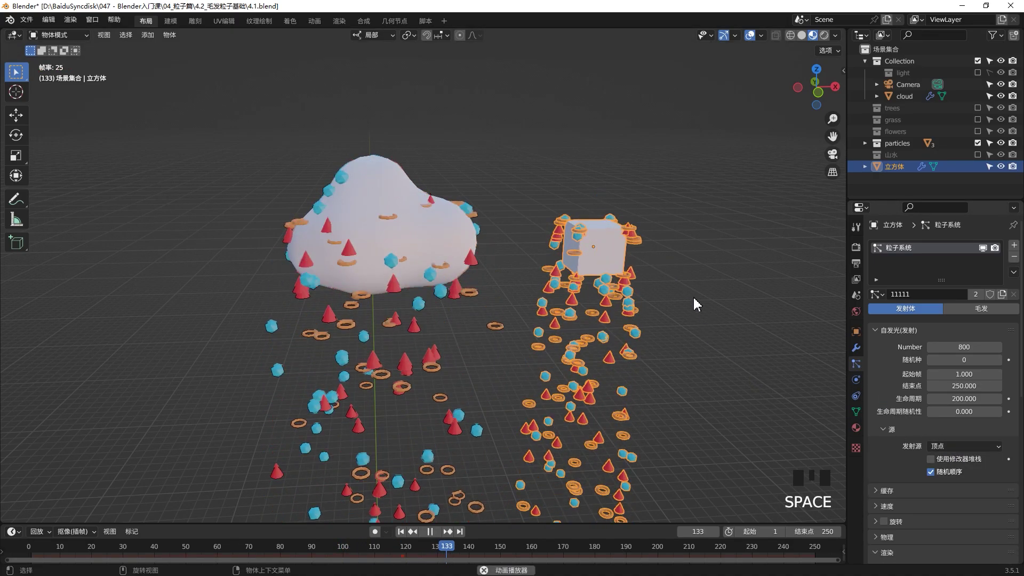
Step: Move in close to the falling instances and expand the shared Velocity panel
{"action": "left_click_drag", "start_coordinate": [645, 246], "coordinate": [954, 457]}
{"action": "left_click_drag", "start_coordinate": [954, 456], "coordinate": [390, 303]}
{"action": "middle_click", "coordinate": [389, 303]}
{"action": "scroll", "scroll_direction": "up", "scroll_amount": 3}
{"action": "scroll", "scroll_direction": "down", "scroll_amount": 3}
{"action": "scroll", "scroll_direction": "up", "scroll_amount": 3}
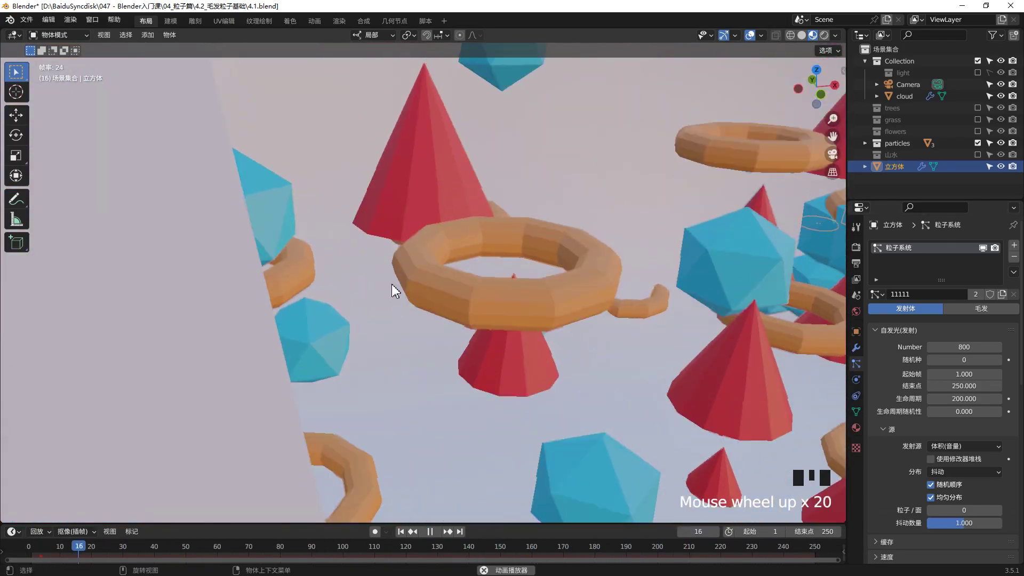
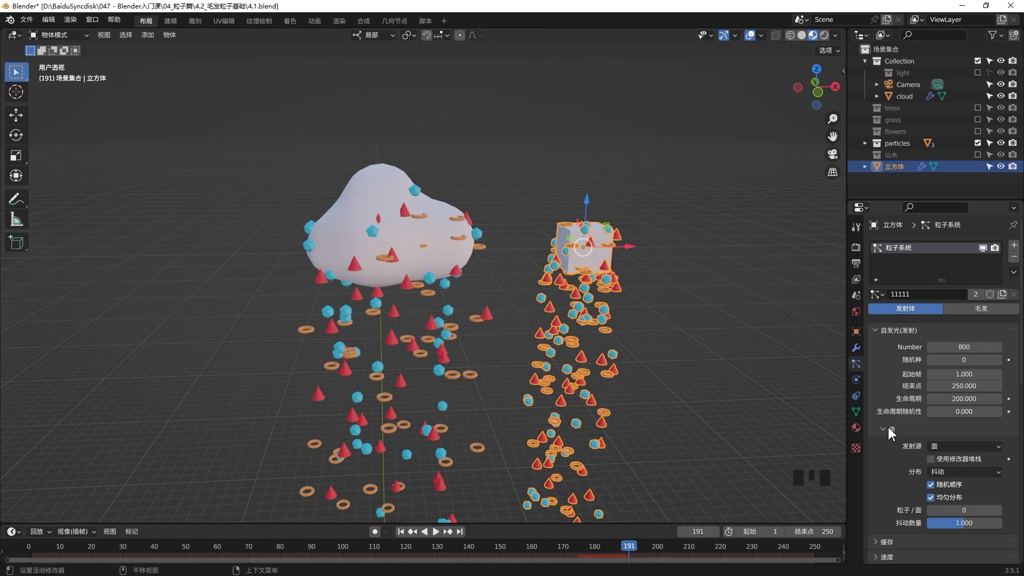
{"action": "left_click_drag", "start_coordinate": [889, 431], "coordinate": [968, 338]}
{"action": "key", "text": "space"}
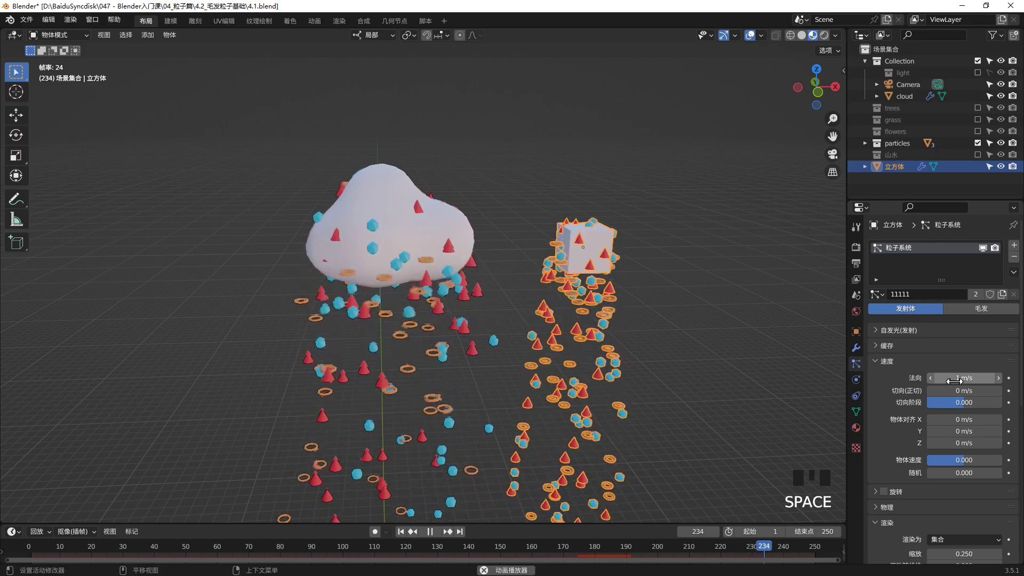
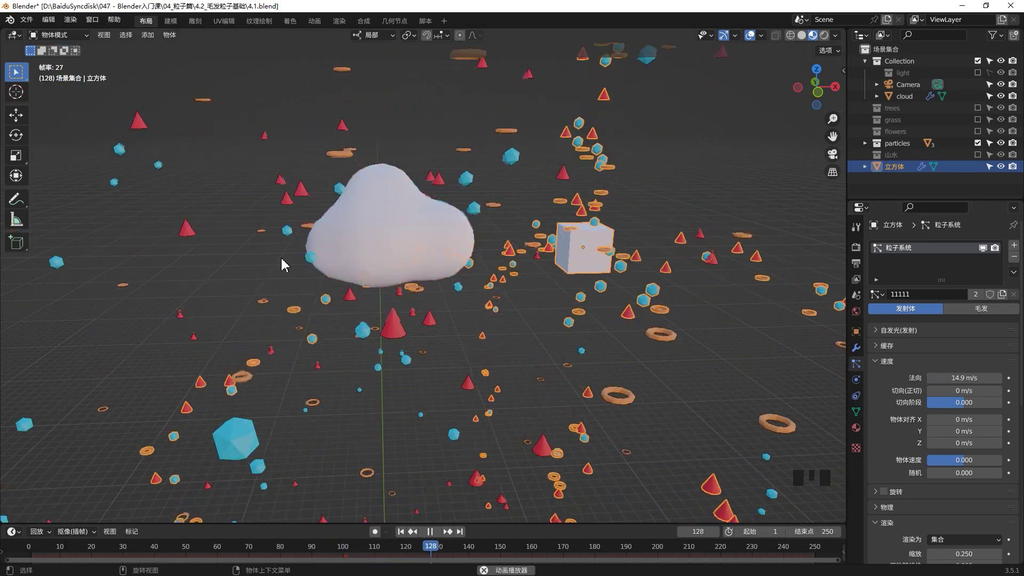
{"action": "left_click", "coordinate": [945, 377]}
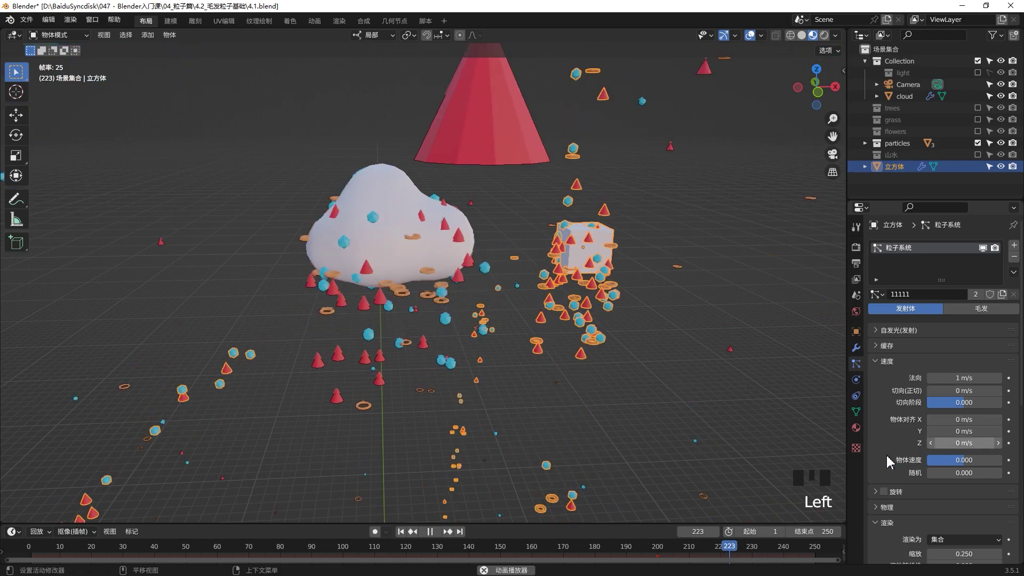
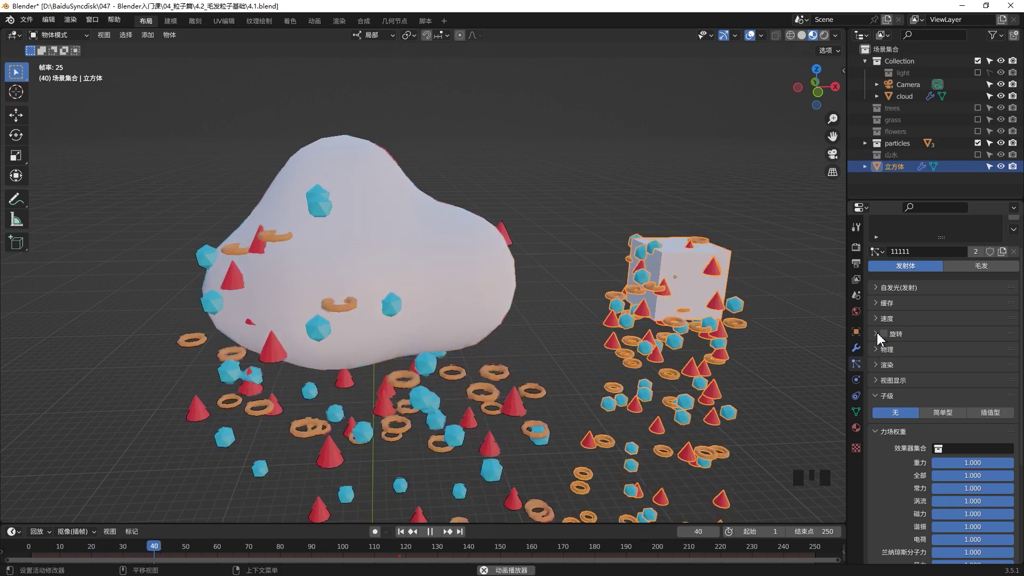
Step: Switch on Rotation in the particle settings so the falling instances spin
{"action": "left_click", "coordinate": [881, 338]}
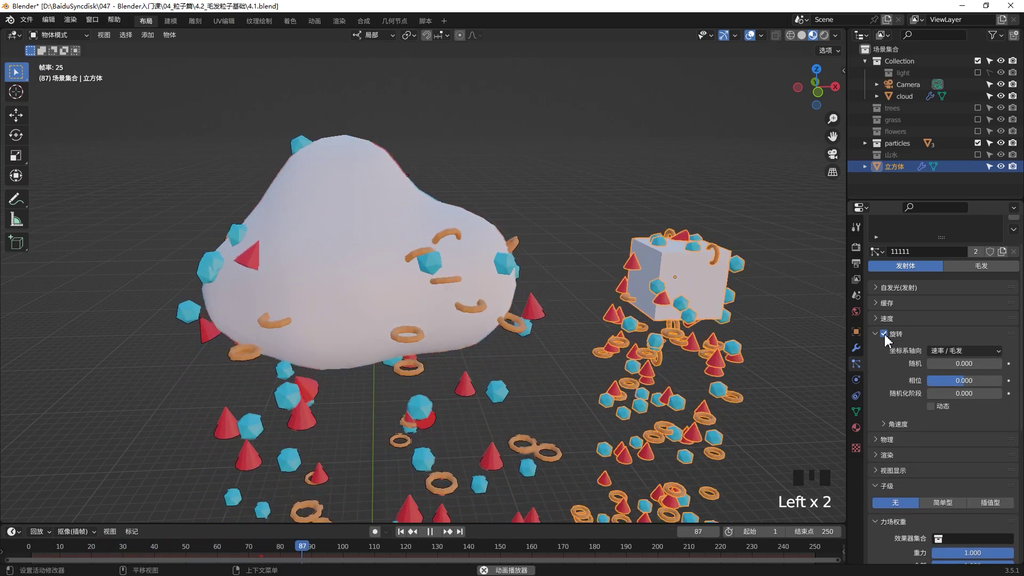
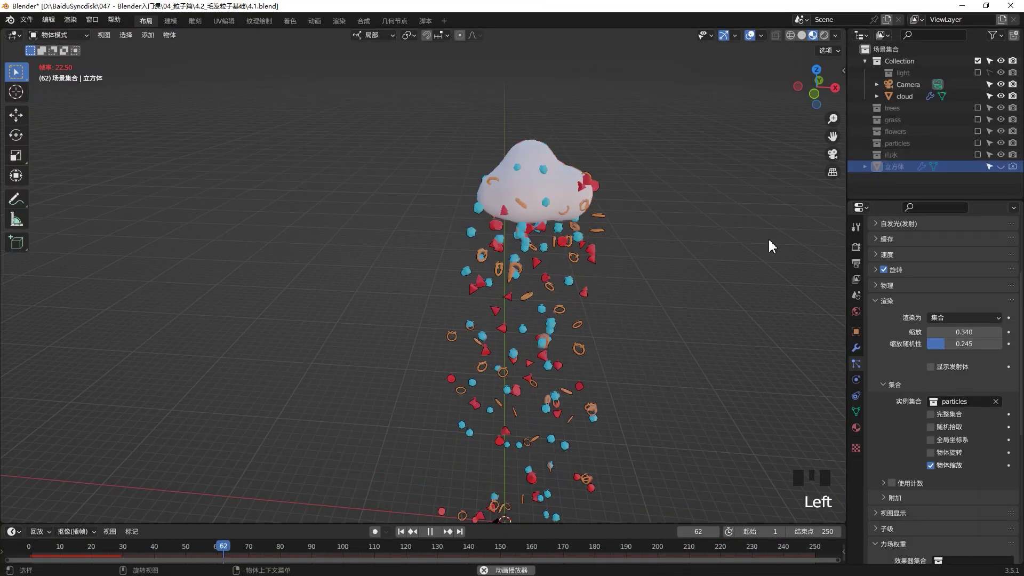
Step: Show the cloud emitter mesh again and select the cloud with the whole rain in view
{"action": "left_click", "coordinate": [937, 372]}
{"action": "left_click", "coordinate": [937, 371]}
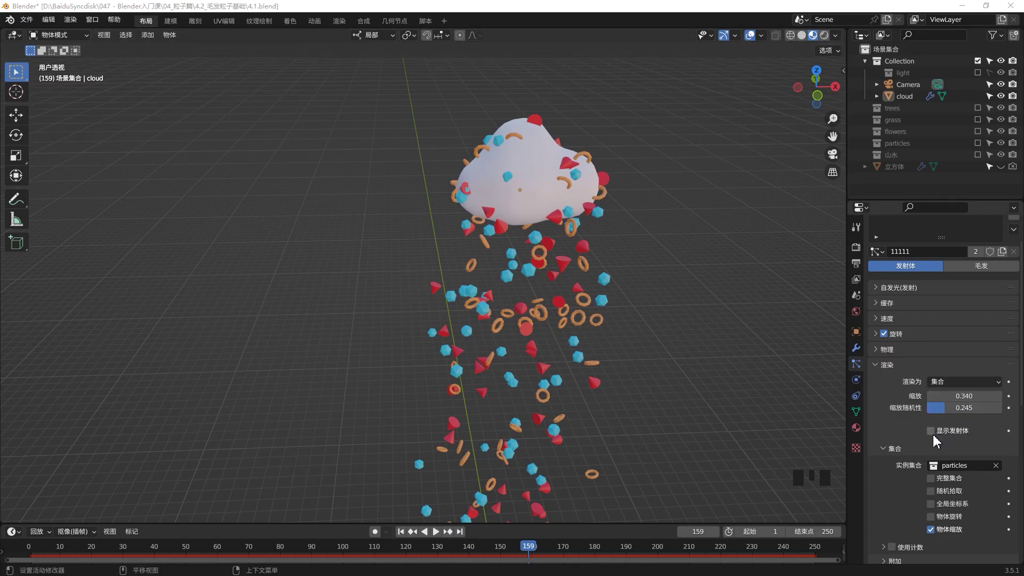
{"action": "scroll", "scroll_direction": "down", "scroll_amount": 3}
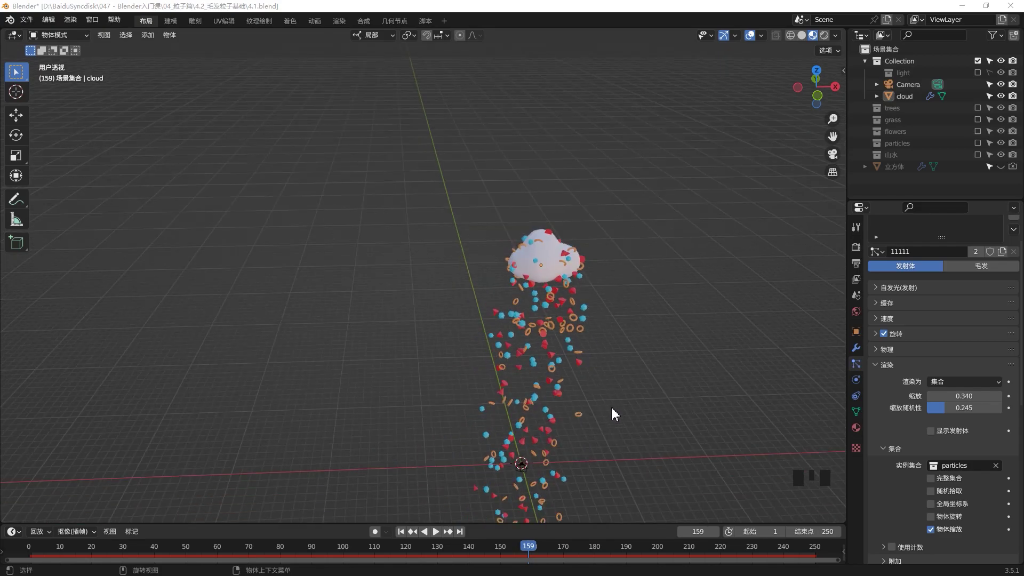
{"action": "left_click", "coordinate": [613, 411]}
{"action": "middle_click", "coordinate": [625, 405]}
{"action": "key", "text": "KP_0"}
{"action": "scroll", "scroll_direction": "down", "scroll_amount": 3}
{"action": "left_click_drag", "start_coordinate": [623, 278], "coordinate": [628, 262]}
{"action": "scroll", "scroll_direction": "down", "scroll_amount": 3}
{"action": "left_click_drag", "start_coordinate": [612, 246], "coordinate": [608, 248]}
{"action": "scroll", "scroll_direction": "down", "scroll_amount": 3}
{"action": "left_click_drag", "start_coordinate": [650, 169], "coordinate": [573, 135]}
{"action": "left_click", "coordinate": [573, 135]}
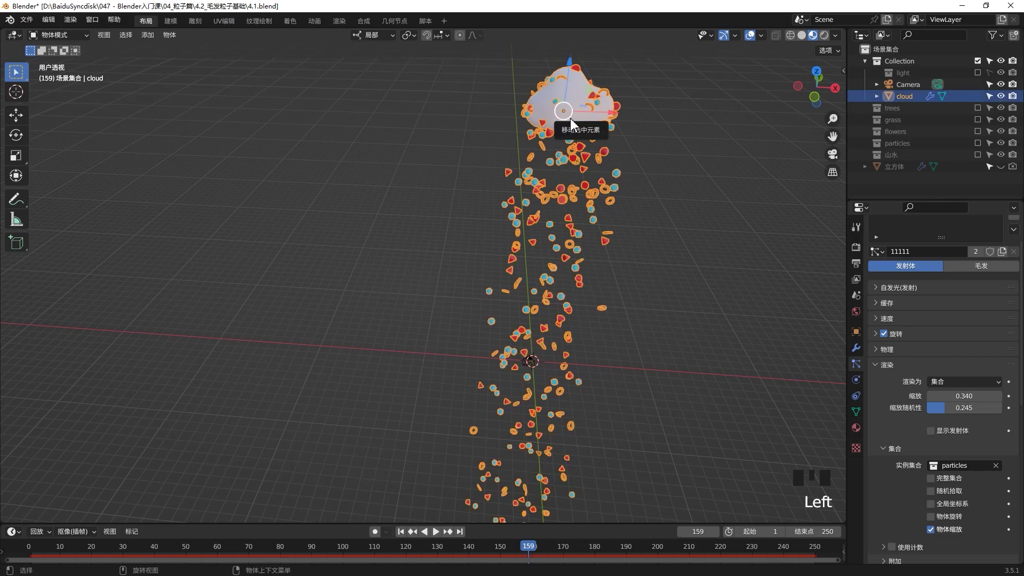
Step: Lower the cloud and shift it sideways so it sits squarely within the camera view
{"action": "key", "text": "alt+g"}
{"action": "scroll", "scroll_direction": "up", "scroll_amount": 3}
{"action": "left_click_drag", "start_coordinate": [500, 369], "coordinate": [556, 350]}
{"action": "left_click", "coordinate": [556, 349]}
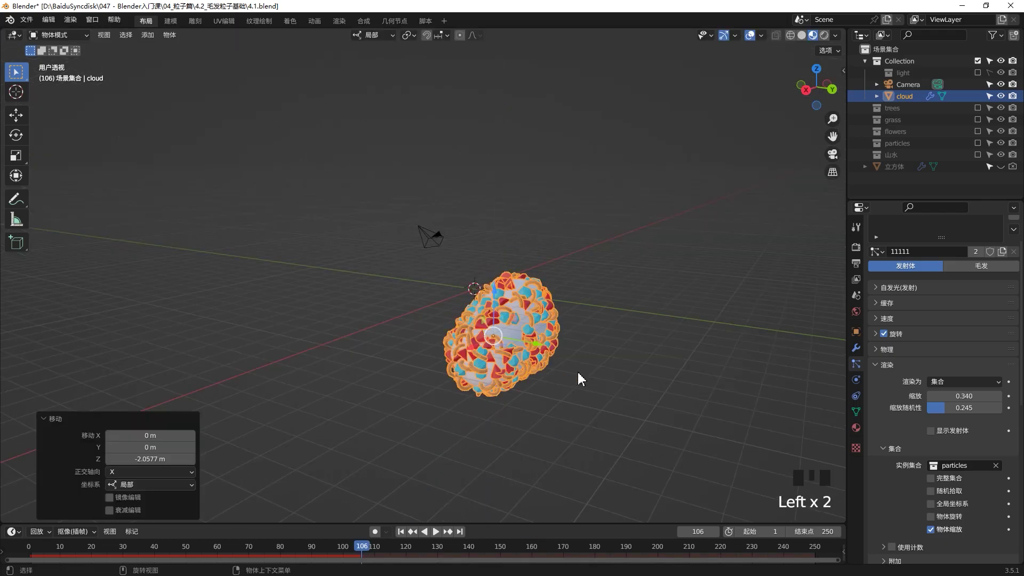
{"action": "left_click", "coordinate": [543, 348]}
{"action": "left_click_drag", "start_coordinate": [442, 395], "coordinate": [459, 393]}
{"action": "key", "text": "KP_0"}
{"action": "scroll", "scroll_direction": "up", "scroll_amount": 3}
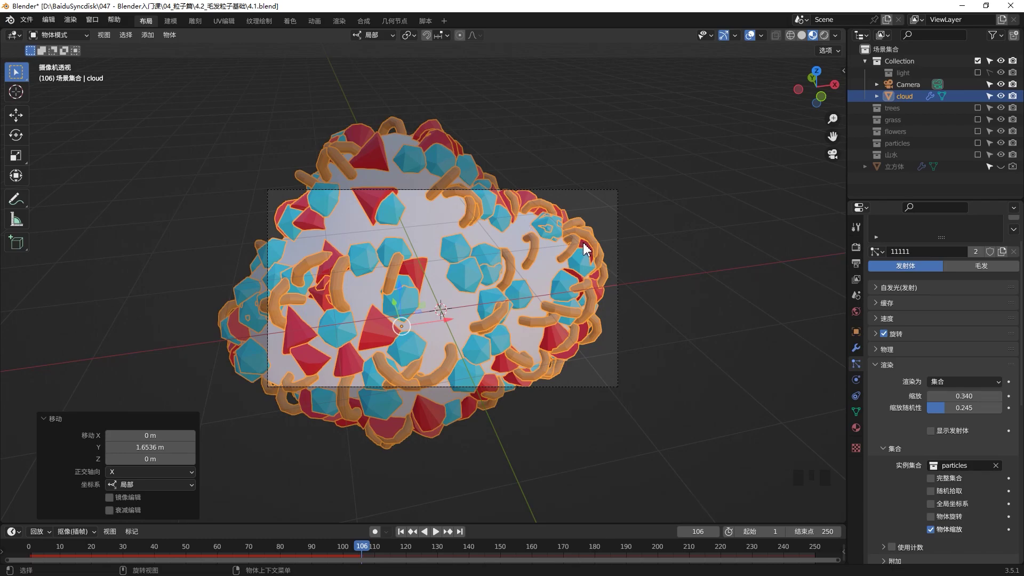
{"action": "left_click_drag", "start_coordinate": [392, 41], "coordinate": [712, 319]}
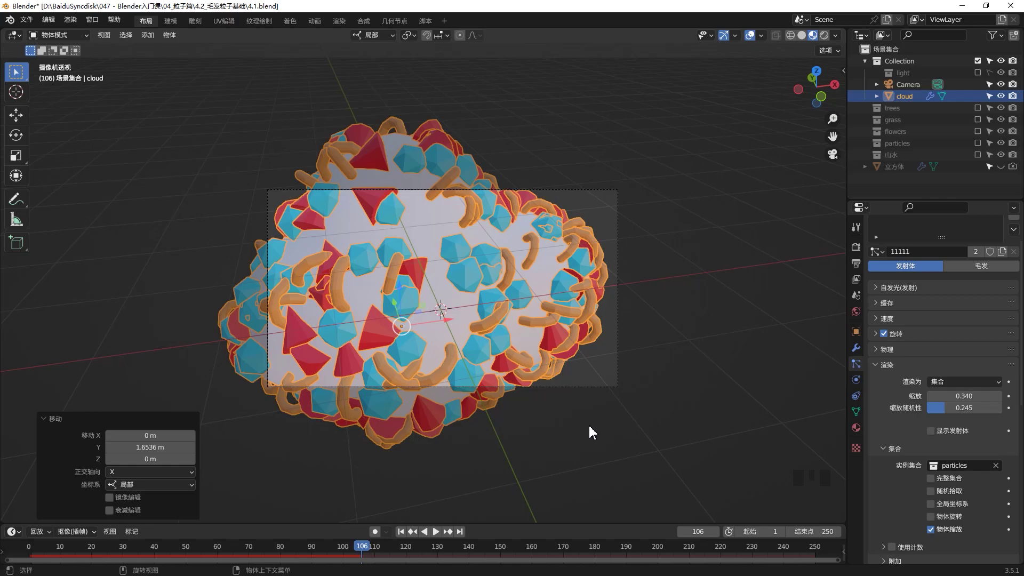
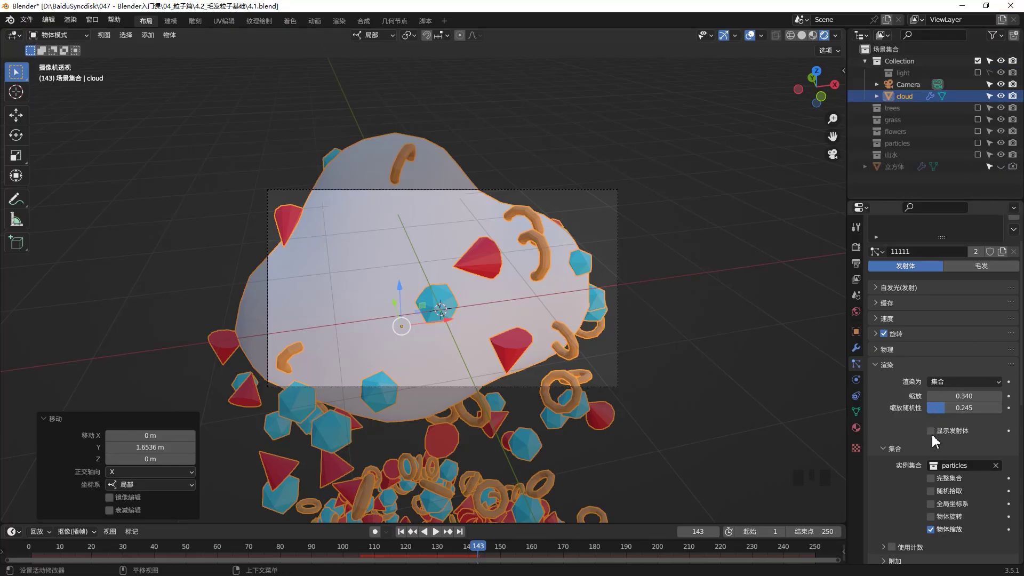
{"action": "left_click", "coordinate": [934, 438]}
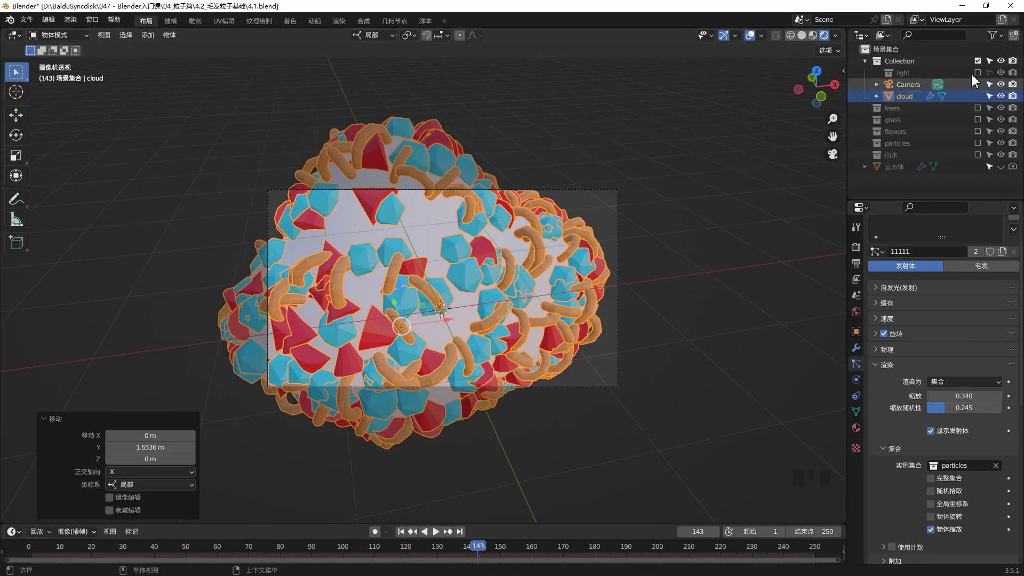
Step: Start a test render of the cloud framed by the camera
{"action": "left_click", "coordinate": [983, 76]}
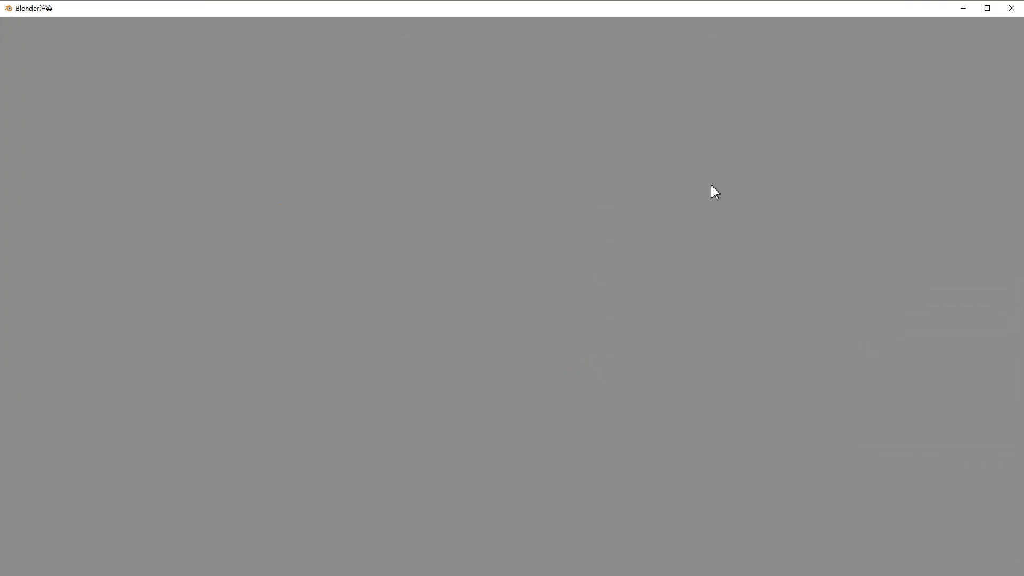
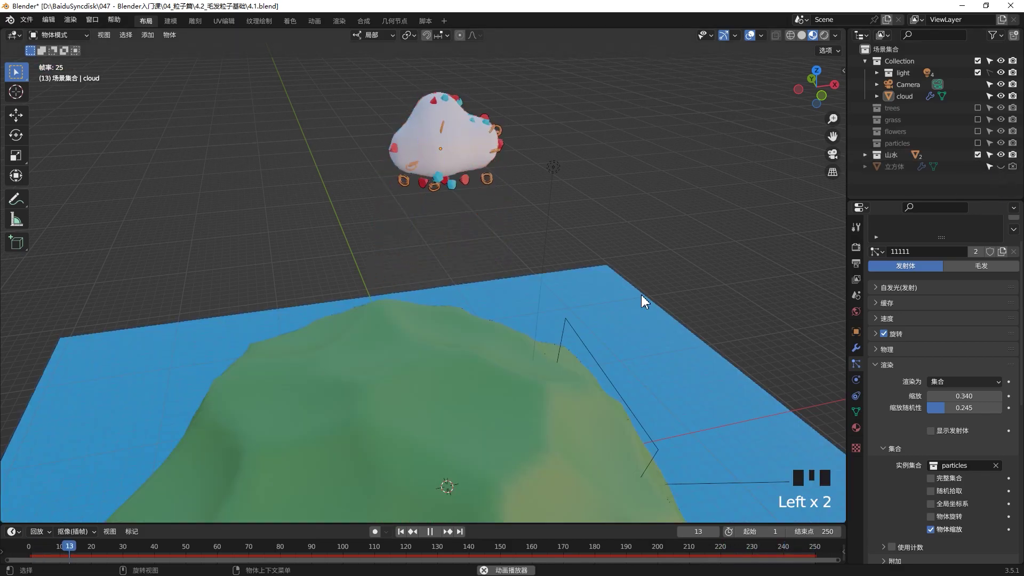
Step: Select the mountain and give it Collision physics so the shapes bounce off it
{"action": "left_click_drag", "start_coordinate": [630, 309], "coordinate": [631, 273]}
{"action": "scroll", "scroll_direction": "down", "scroll_amount": 3}
{"action": "left_click_drag", "start_coordinate": [632, 273], "coordinate": [552, 245]}
{"action": "scroll", "scroll_direction": "up", "scroll_amount": 3}
{"action": "left_click", "coordinate": [533, 372]}
{"action": "scroll", "scroll_direction": "up", "scroll_amount": 3}
{"action": "scroll", "scroll_direction": "down", "scroll_amount": 3}
{"action": "left_click", "coordinate": [665, 216]}
{"action": "left_click", "coordinate": [582, 373]}
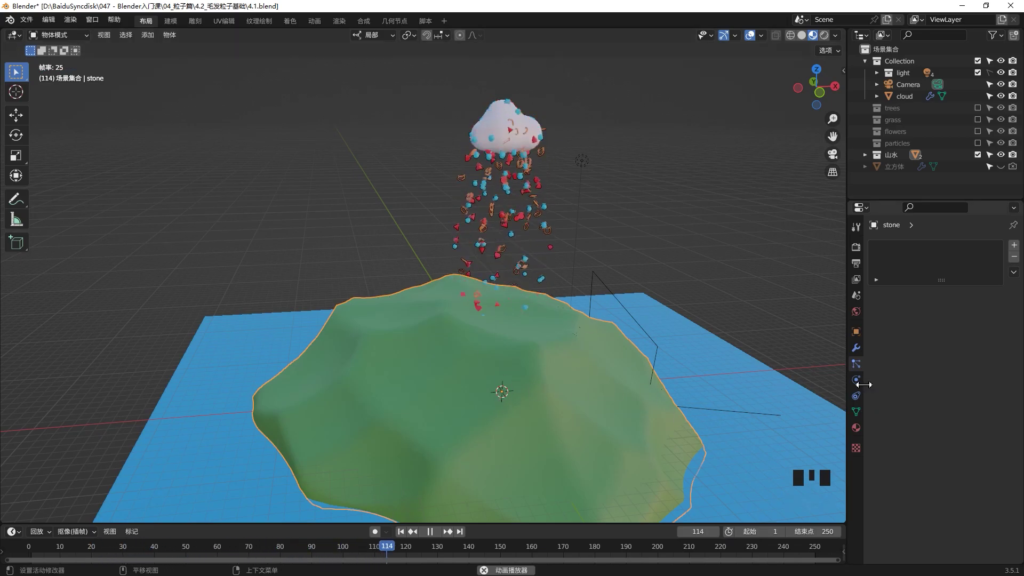
{"action": "left_click", "coordinate": [860, 382]}
Step: Play back and watch the falling shapes scatter off the mountain
{"action": "left_click_drag", "start_coordinate": [913, 261], "coordinate": [625, 407]}
{"action": "left_click_drag", "start_coordinate": [625, 407], "coordinate": [561, 341]}
{"action": "scroll", "scroll_direction": "up", "scroll_amount": 3}
{"action": "left_click_drag", "start_coordinate": [937, 471], "coordinate": [926, 478]}
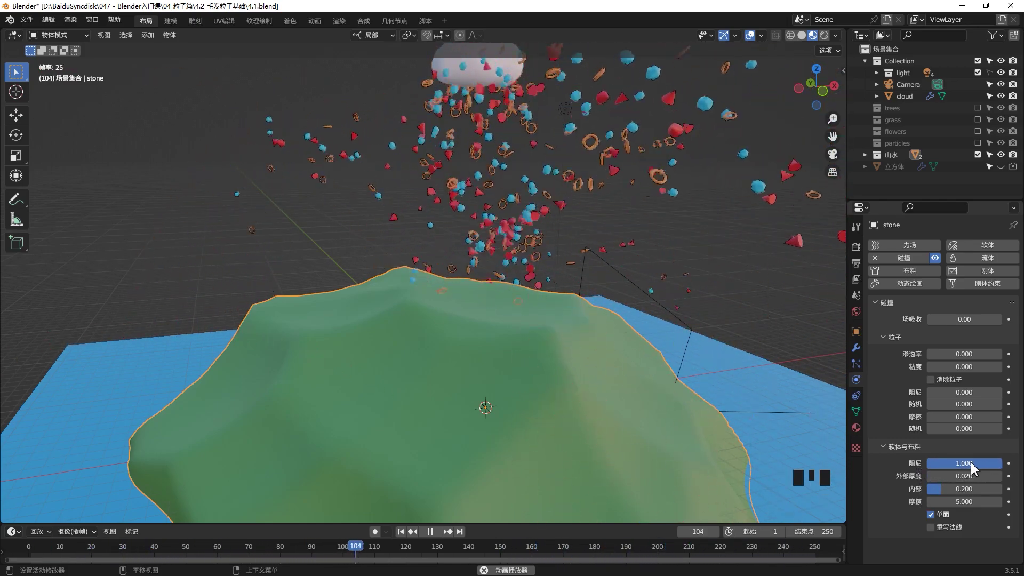
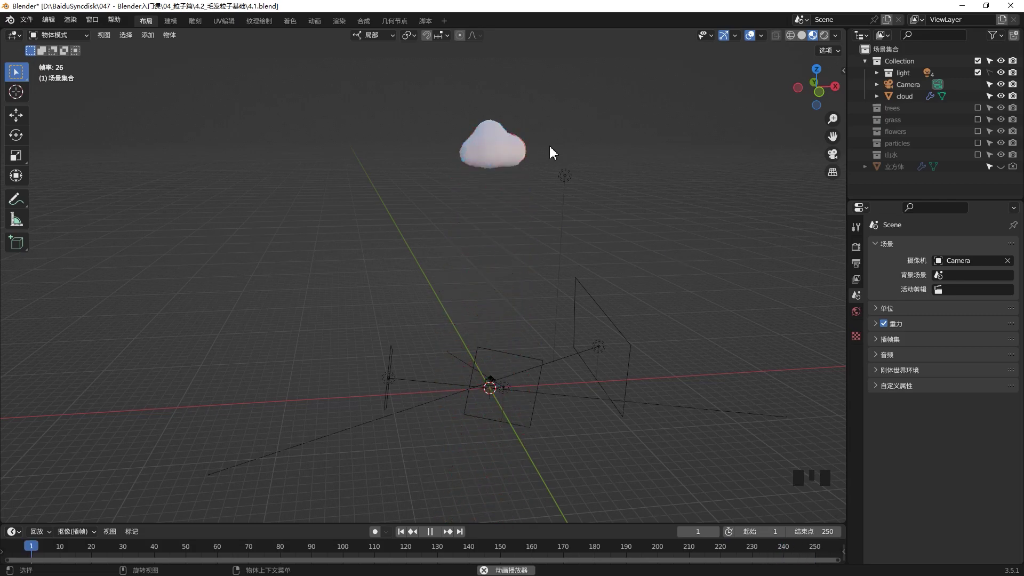
{"action": "left_click", "coordinate": [507, 158]}
{"action": "left_click", "coordinate": [858, 372]}
{"action": "scroll", "scroll_direction": "down", "scroll_amount": 3}
{"action": "scroll", "scroll_direction": "up", "scroll_amount": 3}
{"action": "scroll", "scroll_direction": "up", "scroll_amount": 3}
{"action": "left_click_drag", "start_coordinate": [887, 286], "coordinate": [941, 400]}
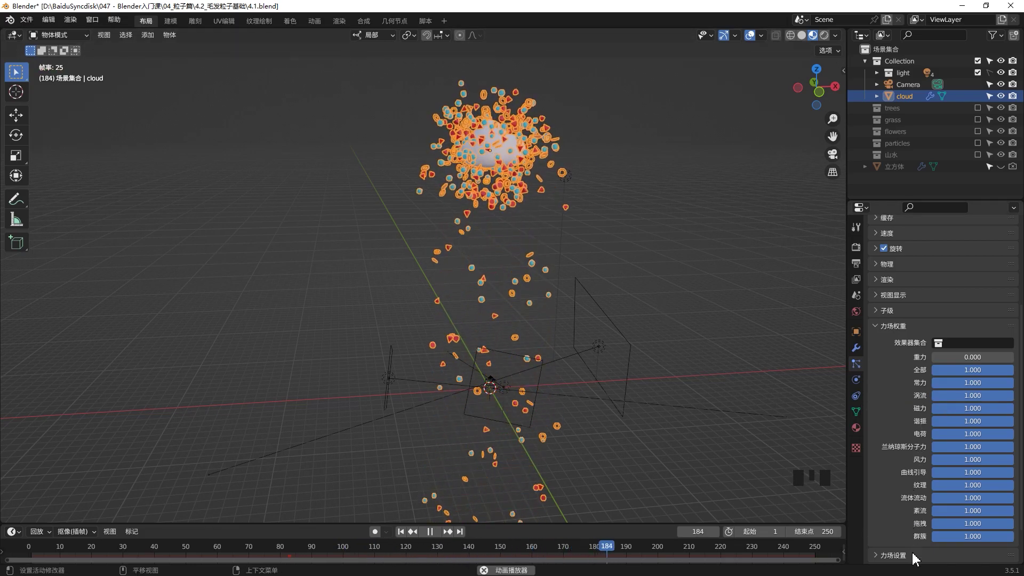
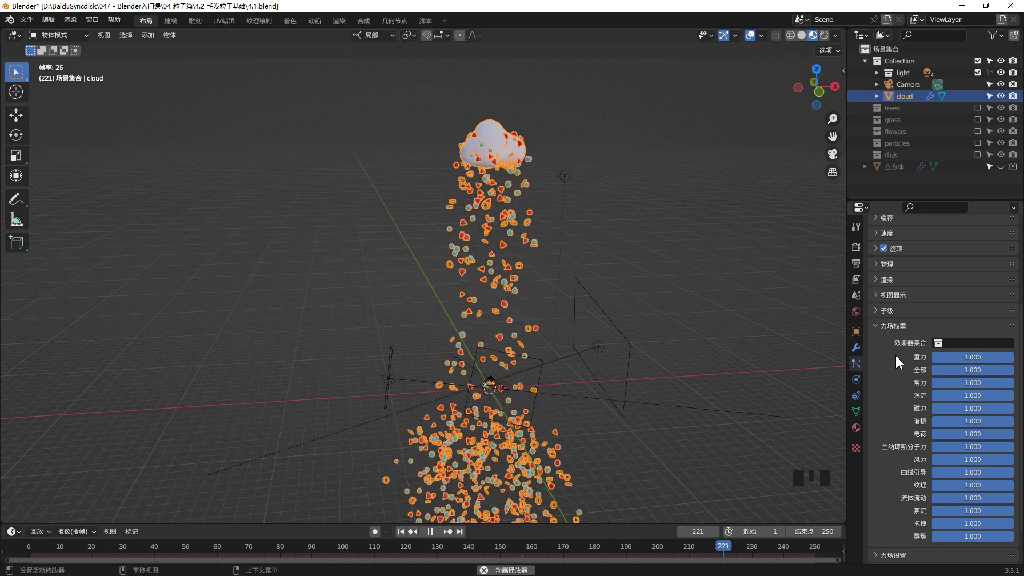
{"action": "left_click", "coordinate": [745, 295]}
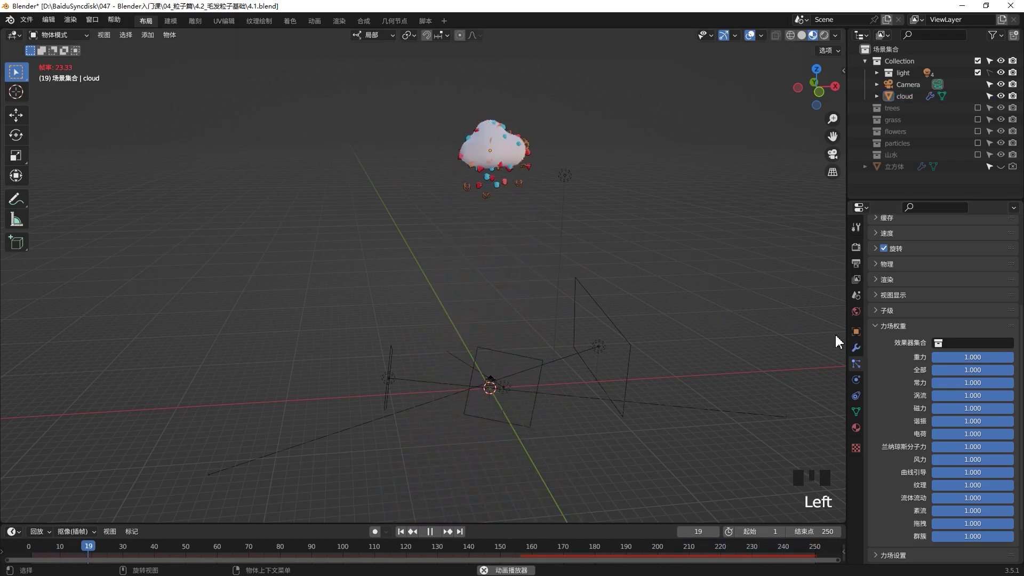
{"action": "left_click", "coordinate": [633, 239]}
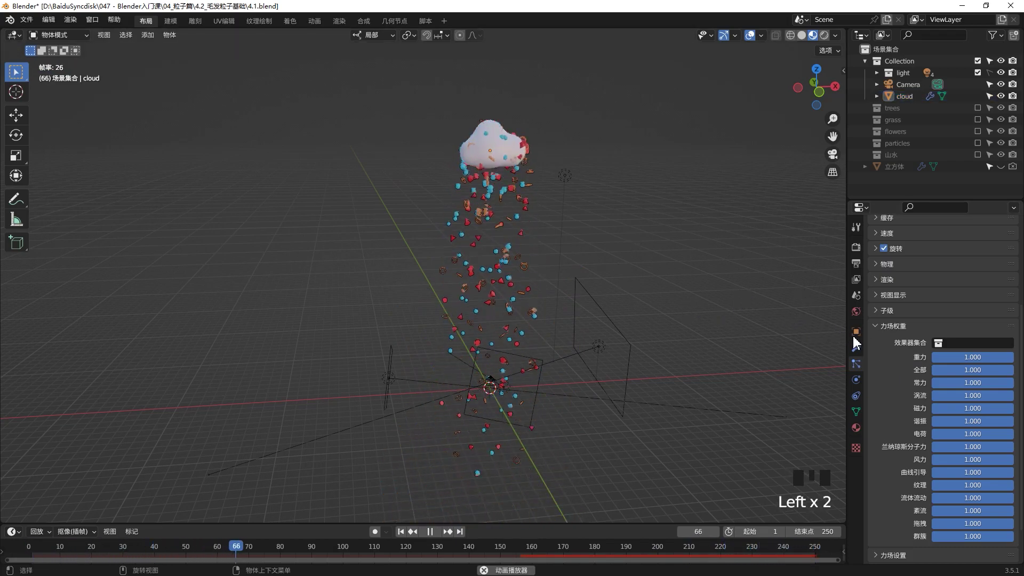
{"action": "left_click", "coordinate": [862, 302]}
{"action": "left_click", "coordinate": [773, 286]}
{"action": "left_click", "coordinate": [626, 342]}
{"action": "left_click", "coordinate": [711, 305]}
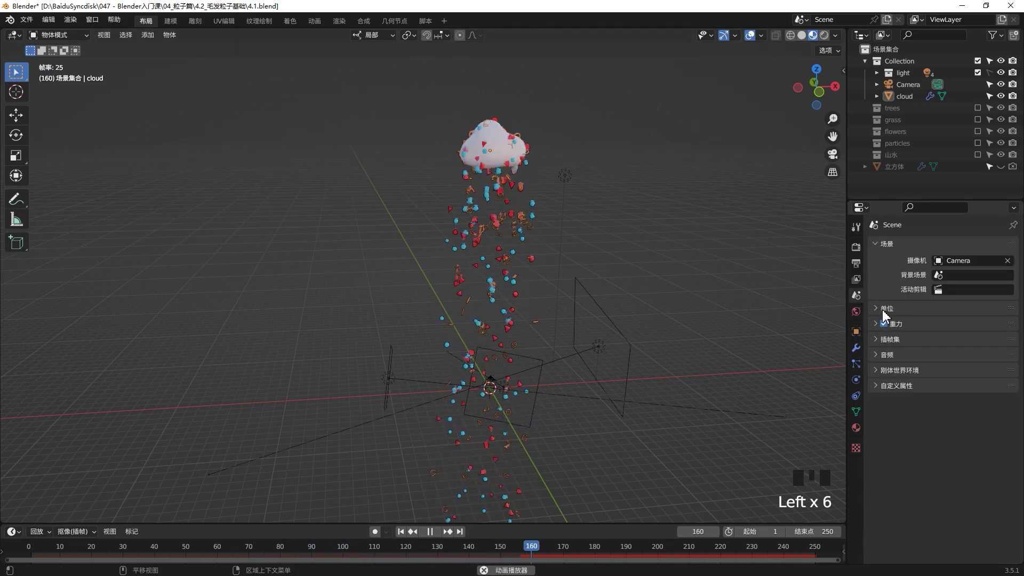
{"action": "left_click", "coordinate": [888, 328]}
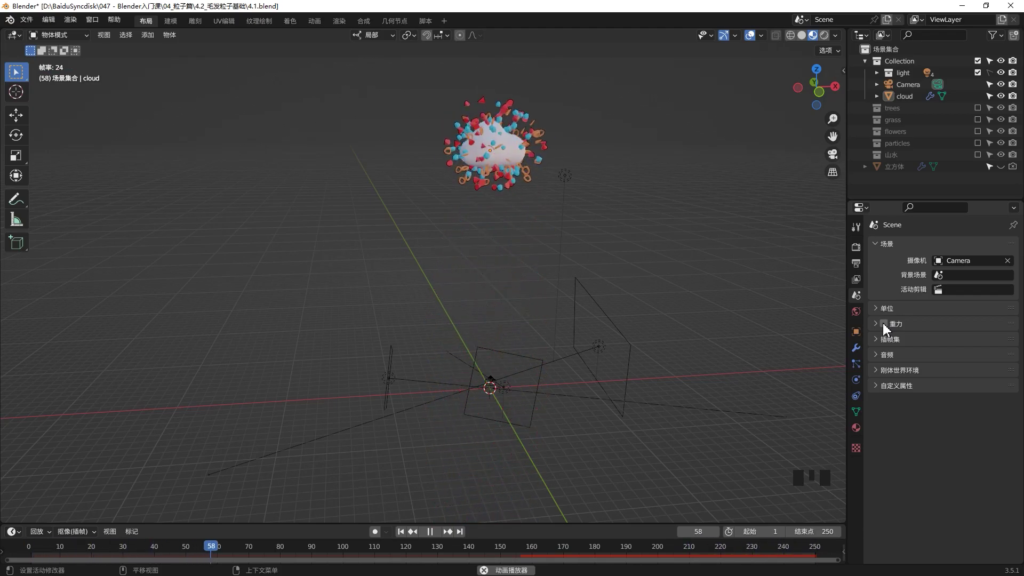
{"action": "key", "text": "space"}
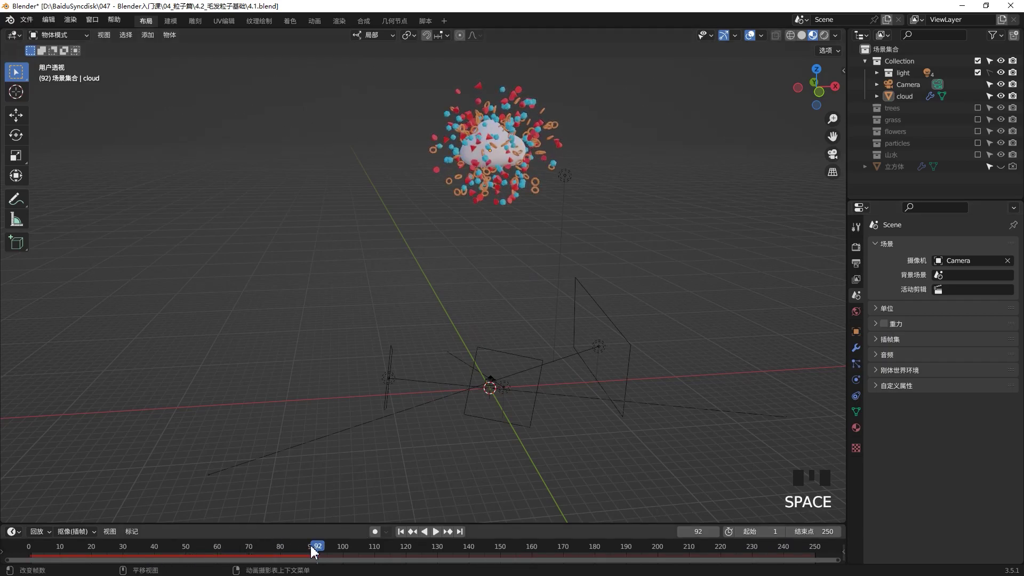
{"action": "left_click", "coordinate": [886, 322]}
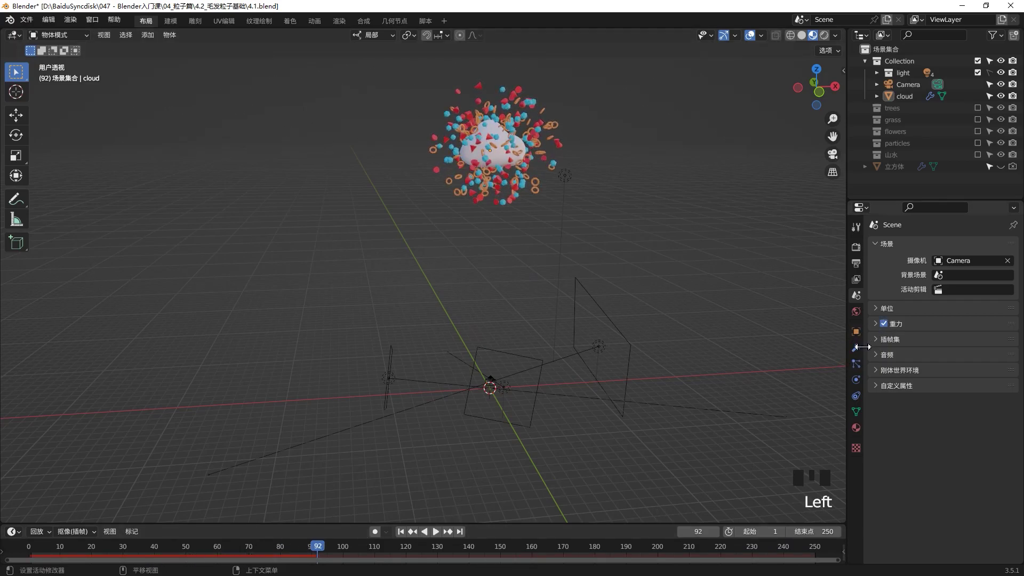
Step: Add a Force force field and move it beside the cloud
{"action": "left_click", "coordinate": [506, 159]}
{"action": "left_click", "coordinate": [862, 369]}
{"action": "left_click_drag", "start_coordinate": [507, 280], "coordinate": [536, 300]}
{"action": "key", "text": "shift+a"}
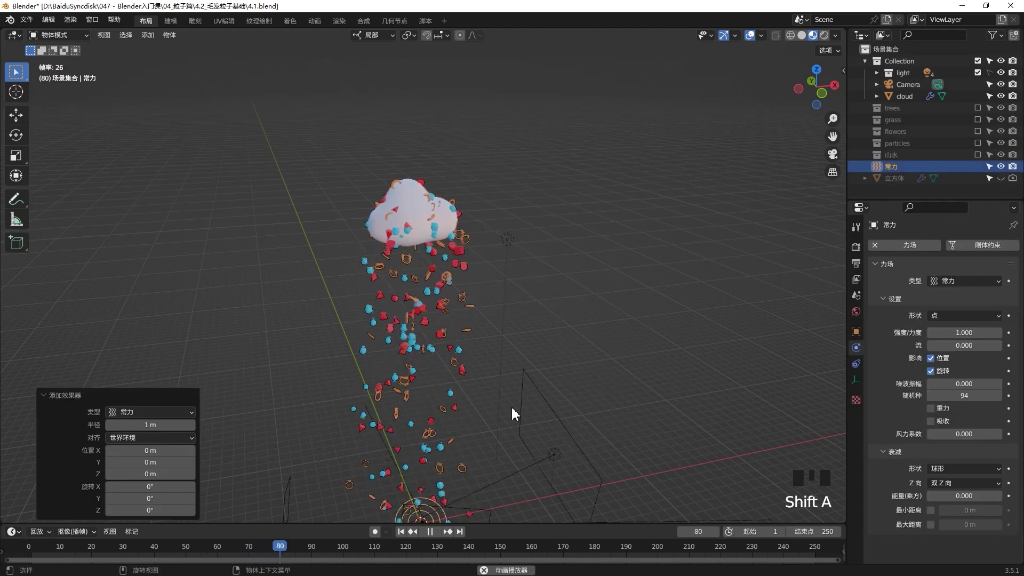
{"action": "key", "text": "g"}
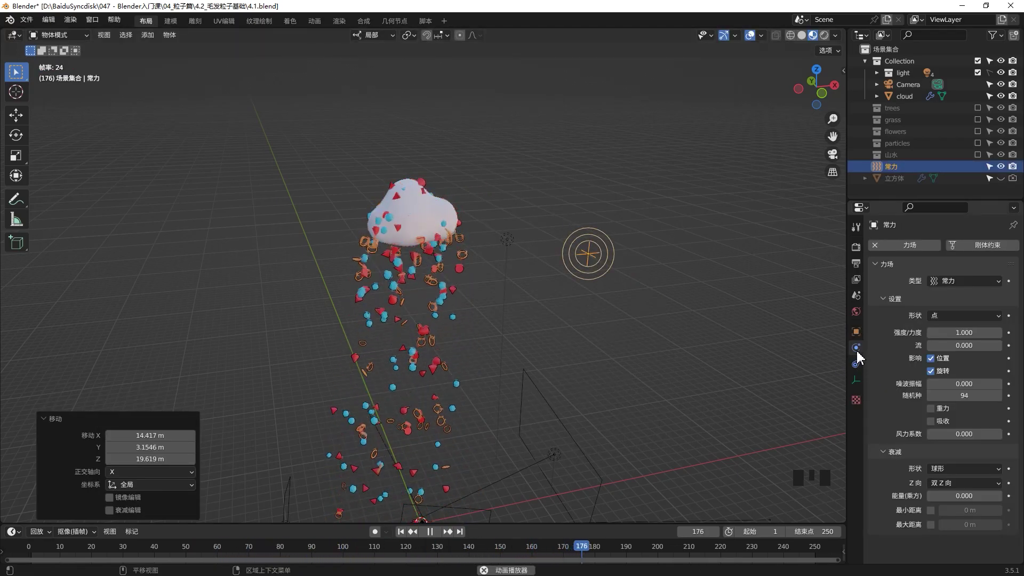
Step: Set the force field Strength to -21.3 and replay from the first frame to test it
{"action": "left_click", "coordinate": [862, 355]}
{"action": "left_click_drag", "start_coordinate": [864, 372], "coordinate": [863, 359]}
{"action": "left_click", "coordinate": [864, 356]}
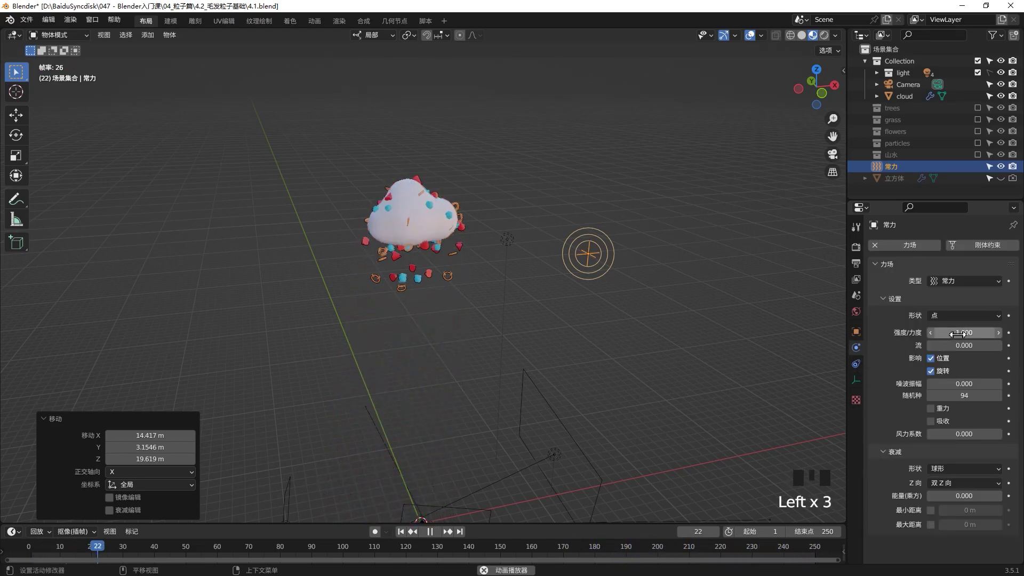
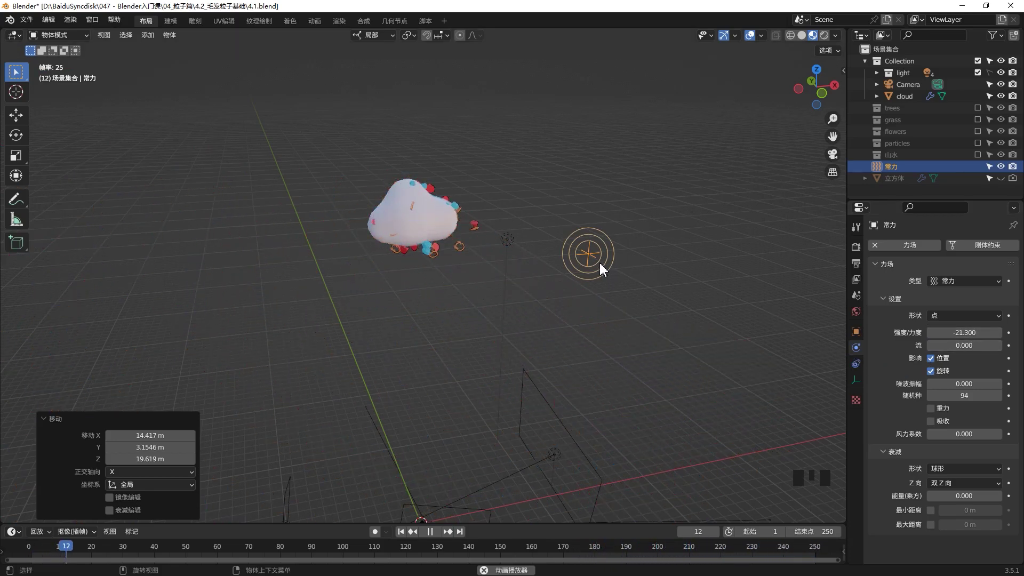
{"action": "left_click", "coordinate": [597, 265]}
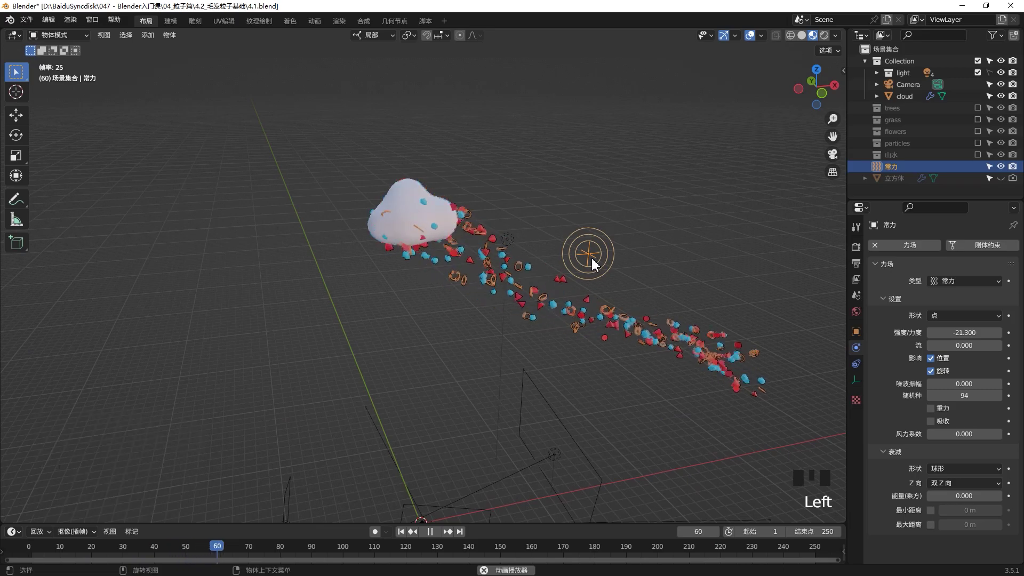
{"action": "key", "text": "shift+d"}
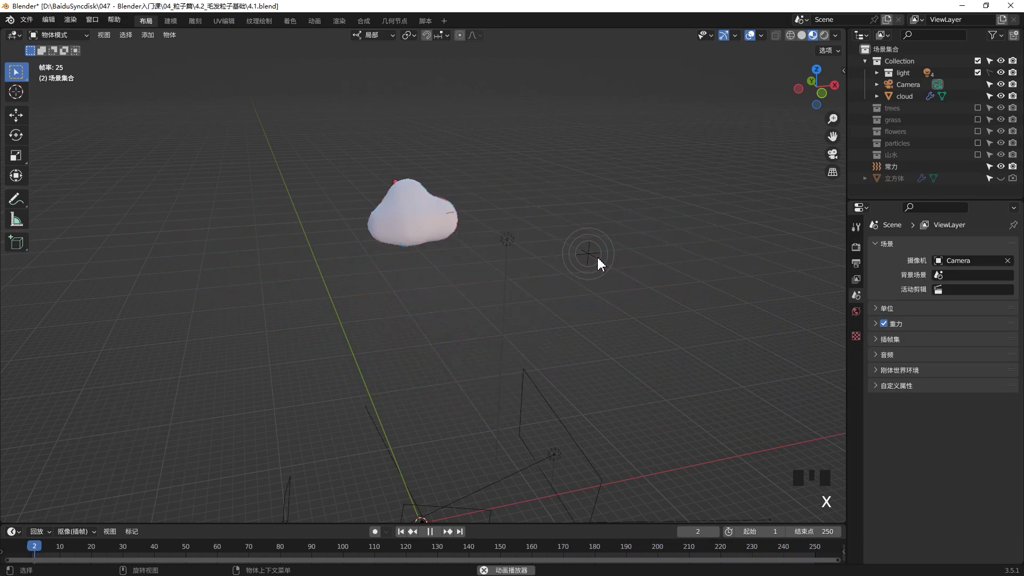
Step: Delete the force field and add a Magnetic force field at the world origin
{"action": "left_click", "coordinate": [602, 264]}
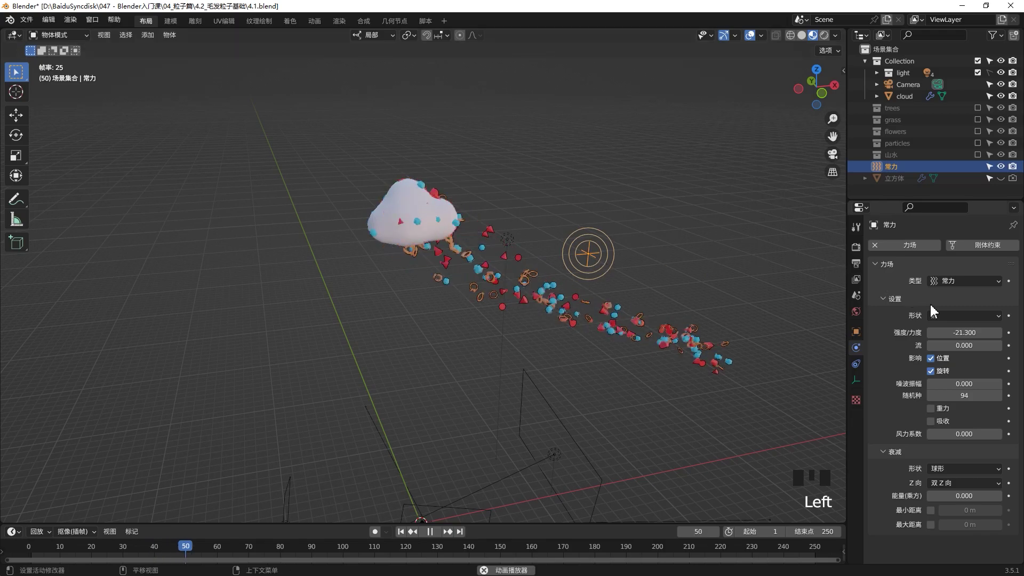
{"action": "left_click", "coordinate": [966, 331]}
{"action": "key", "text": "x"}
{"action": "key", "text": "shift+a"}
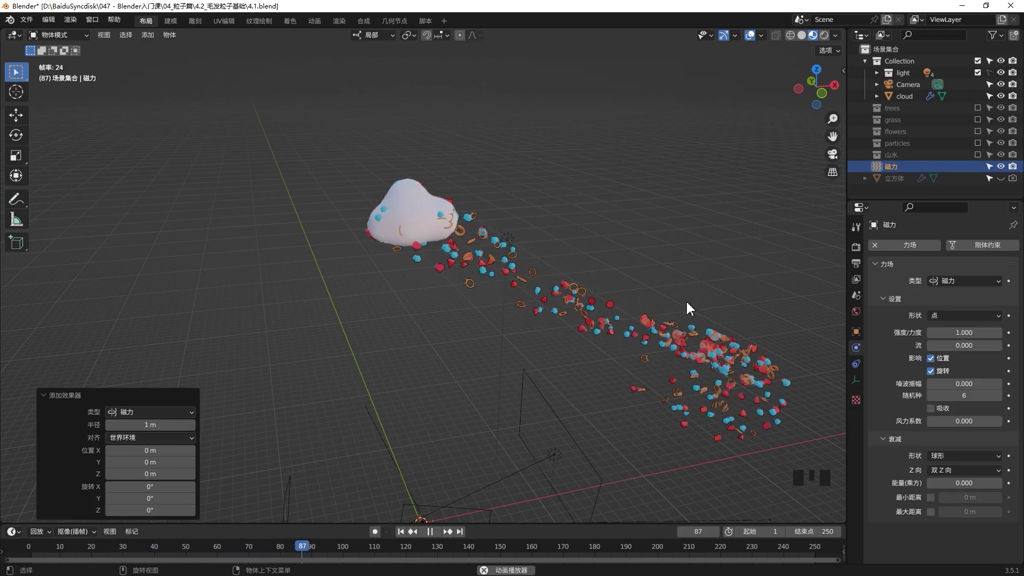
Step: Move the magnetic field to several spots around the cloud to test its pull on the shapes
{"action": "key", "text": "g"}
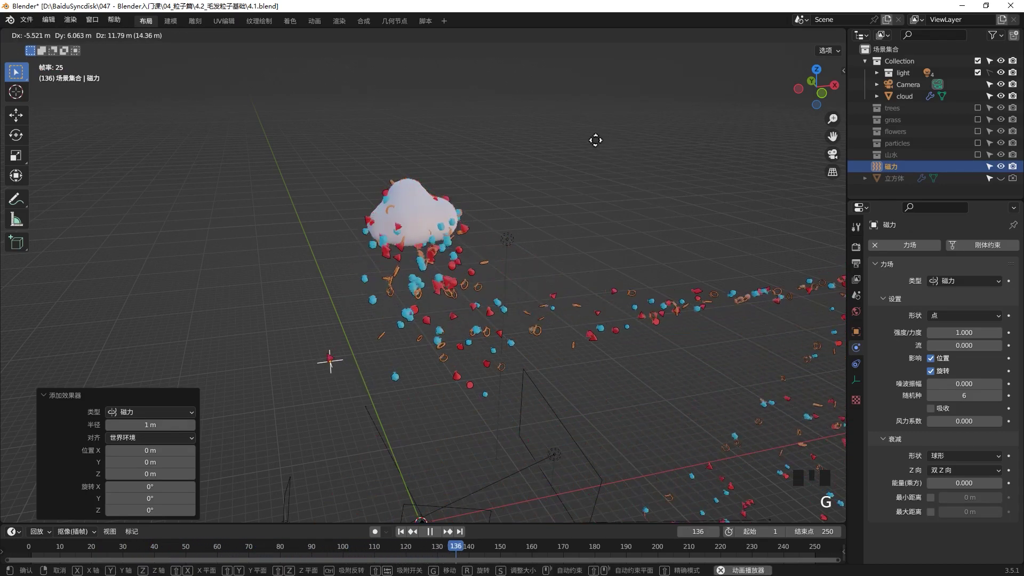
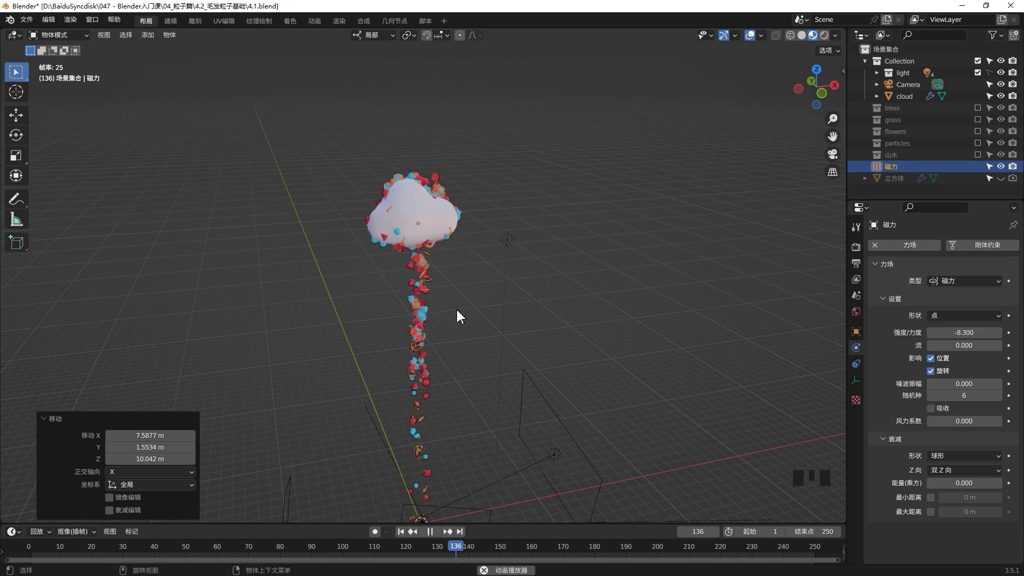
{"action": "key", "text": "g"}
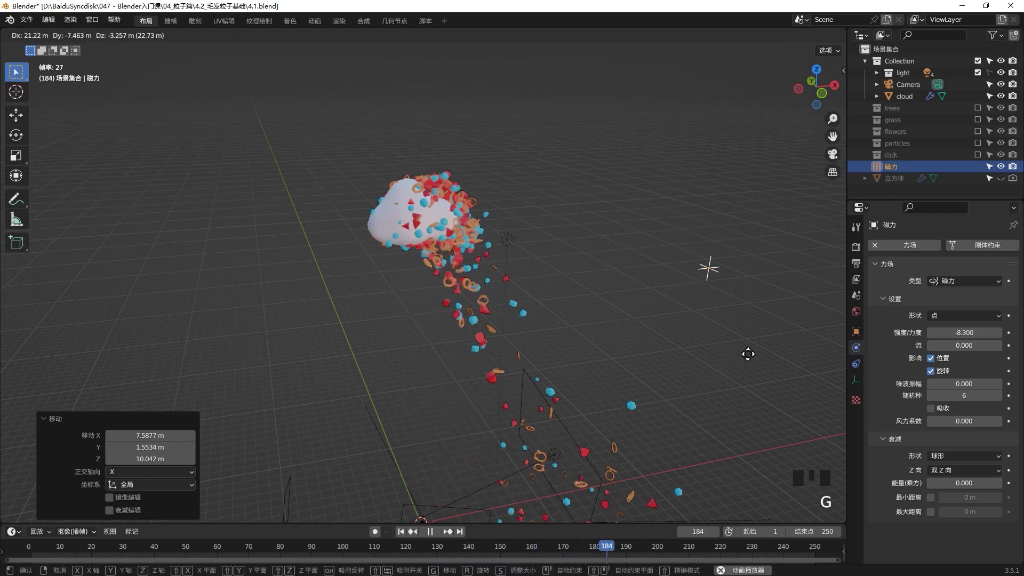
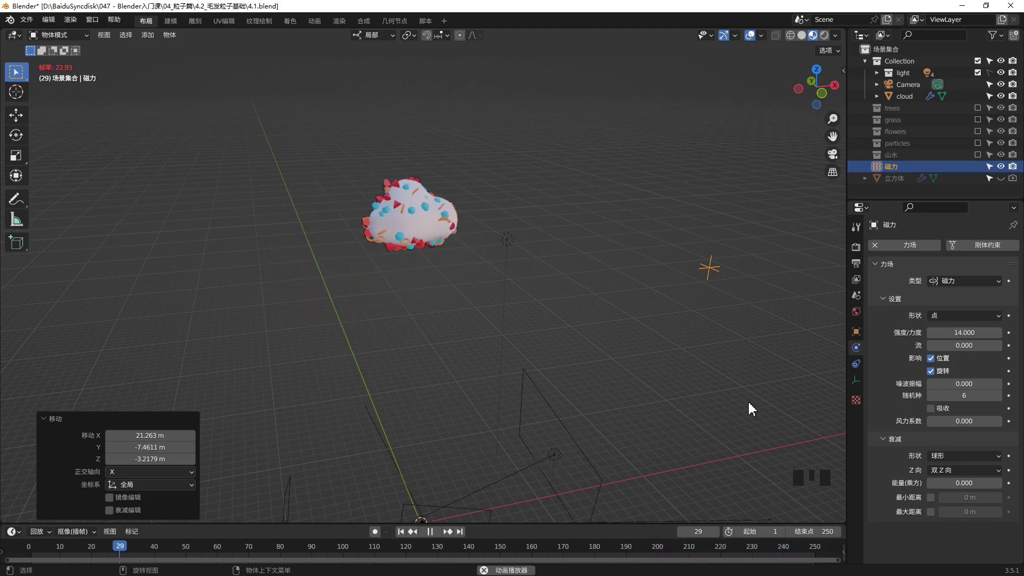
{"action": "left_click", "coordinate": [720, 268]}
{"action": "key", "text": "g"}
{"action": "left_click_drag", "start_coordinate": [543, 302], "coordinate": [511, 282]}
{"action": "key", "text": "g"}
{"action": "middle_click", "coordinate": [539, 277]}
Step: Delete the magnetic field and add a Turbulence force field beside the cloud
{"action": "key", "text": "g"}
{"action": "key", "text": "x"}
{"action": "key", "text": "shift+a"}
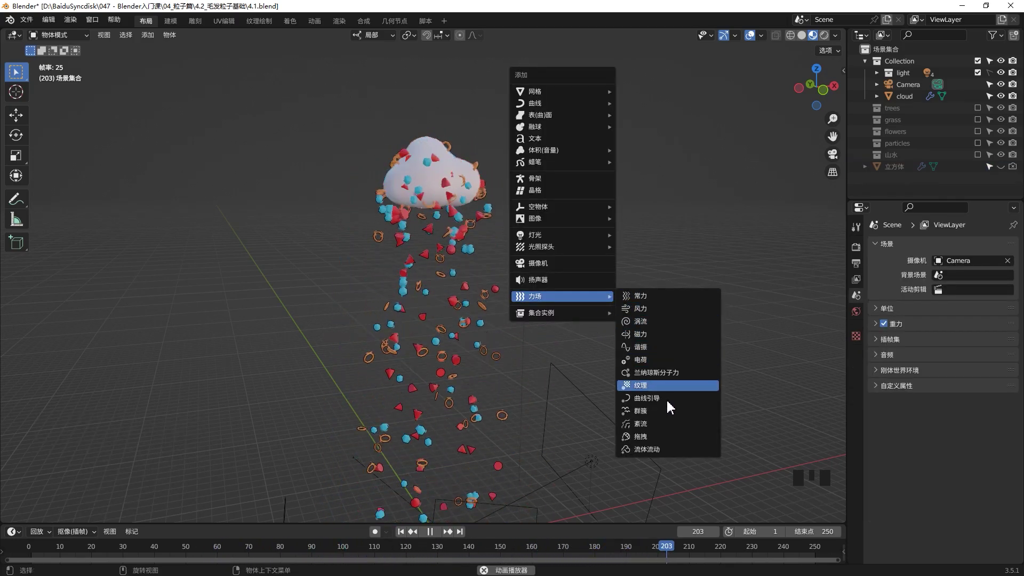
{"action": "key", "text": "g"}
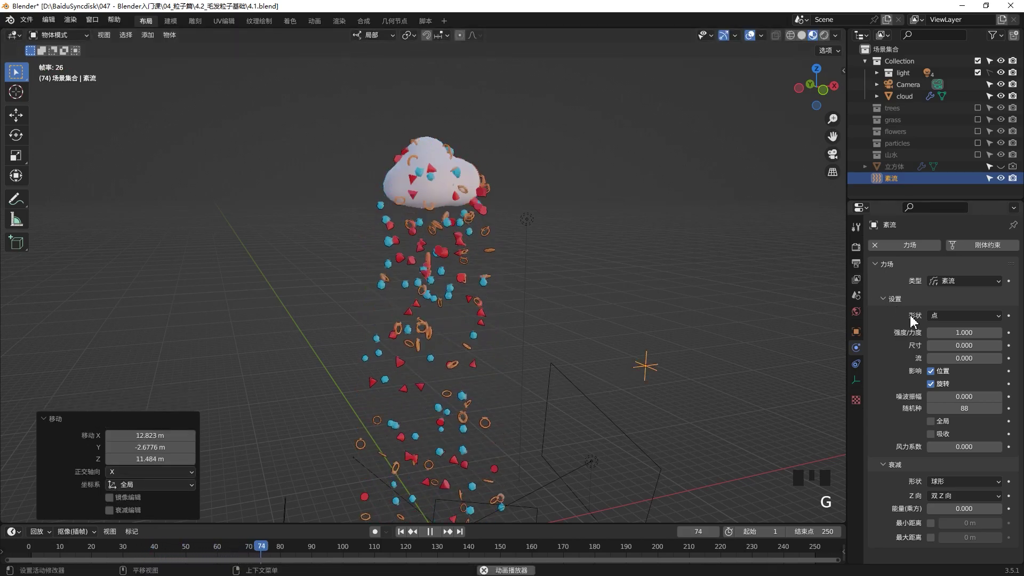
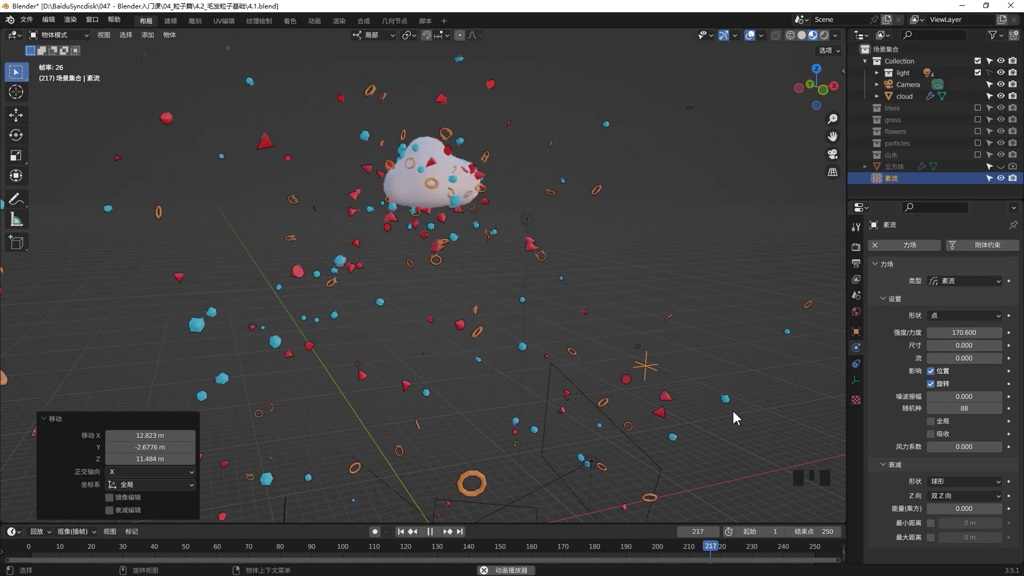
Step: Change the field Type to Wind with Strength -32.2 and rotate it about Z to blow sideways
{"action": "left_click", "coordinate": [969, 281]}
{"action": "left_click_drag", "start_coordinate": [972, 284], "coordinate": [980, 295]}
{"action": "left_click_drag", "start_coordinate": [976, 287], "coordinate": [979, 382]}
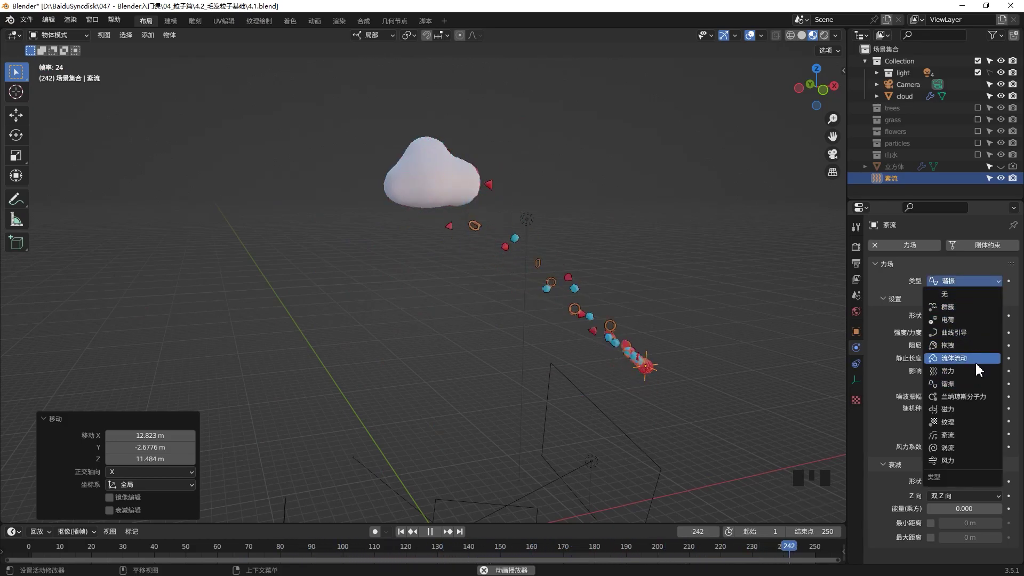
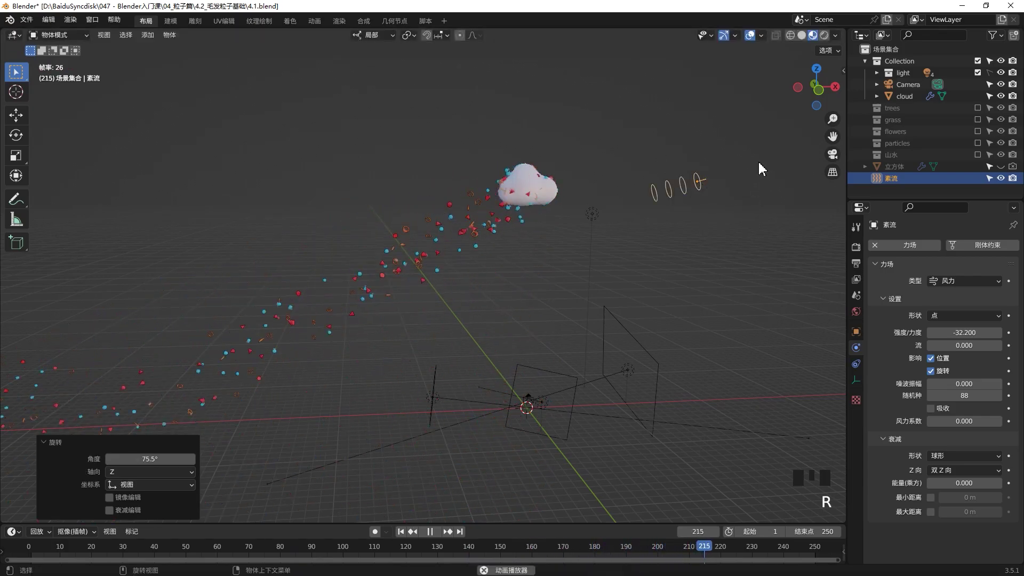
{"action": "key", "text": "r"}
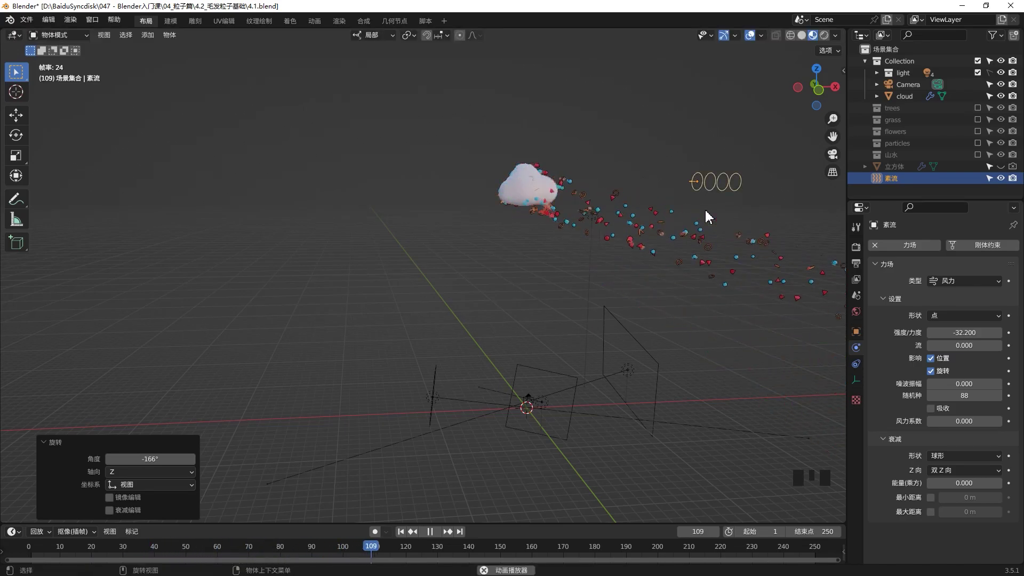
{"action": "key", "text": "space"}
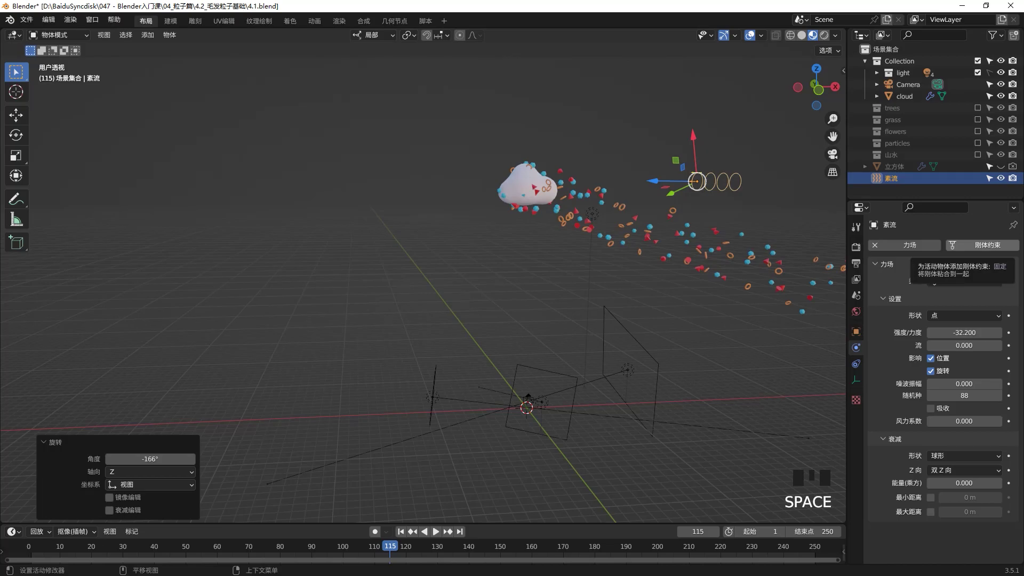